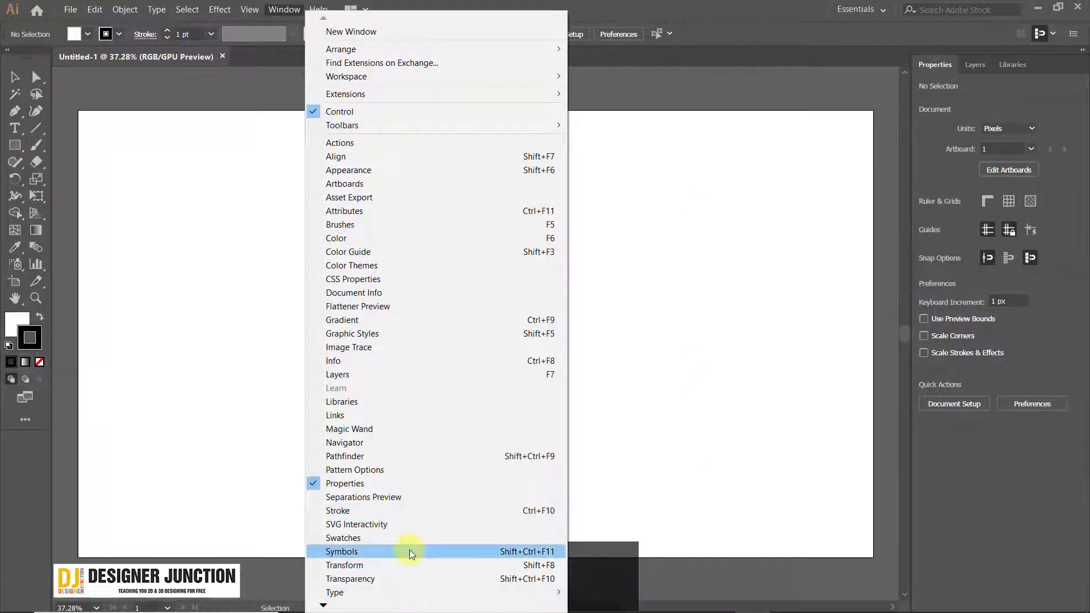
Bring the Symbols panel out as a floating window over the artboard showing the default web icons.
{"action": "left_click_drag", "start_coordinate": [413, 553], "coordinate": [728, 40]}
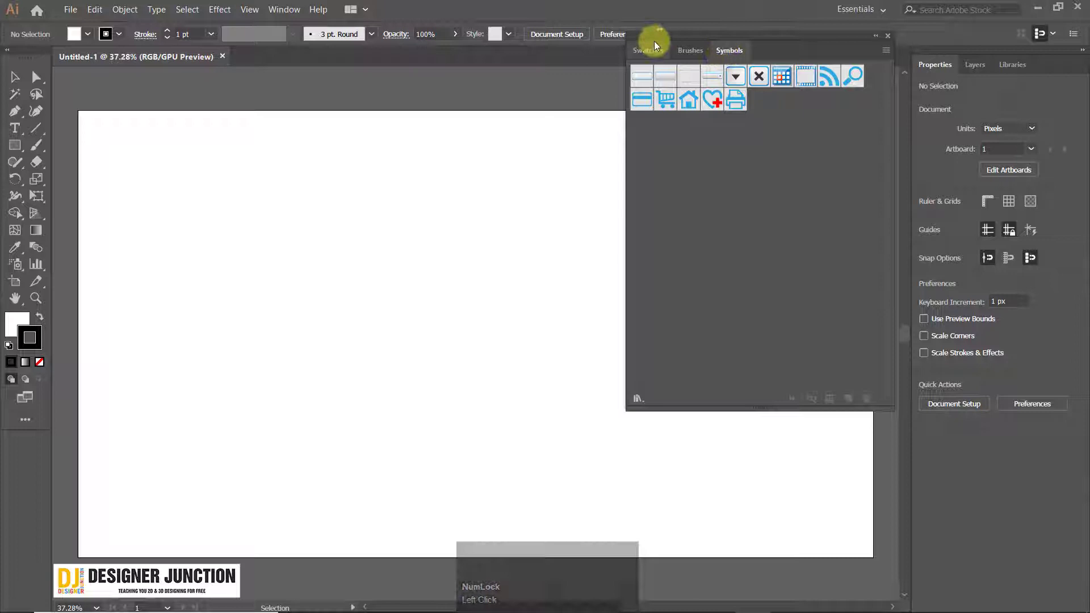
{"action": "left_click_drag", "start_coordinate": [746, 62], "coordinate": [677, 48]}
{"action": "left_click_drag", "start_coordinate": [677, 47], "coordinate": [543, 345]}
{"action": "scroll", "scroll_direction": "up", "scroll_amount": 3}
{"action": "scroll", "scroll_direction": "down", "scroll_amount": 3}
{"action": "left_click_drag", "start_coordinate": [468, 142], "coordinate": [583, 389]}
{"action": "scroll", "scroll_direction": "up", "scroll_amount": 3}
{"action": "scroll", "scroll_direction": "down", "scroll_amount": 3}
{"action": "scroll", "scroll_direction": "down", "scroll_amount": 3}
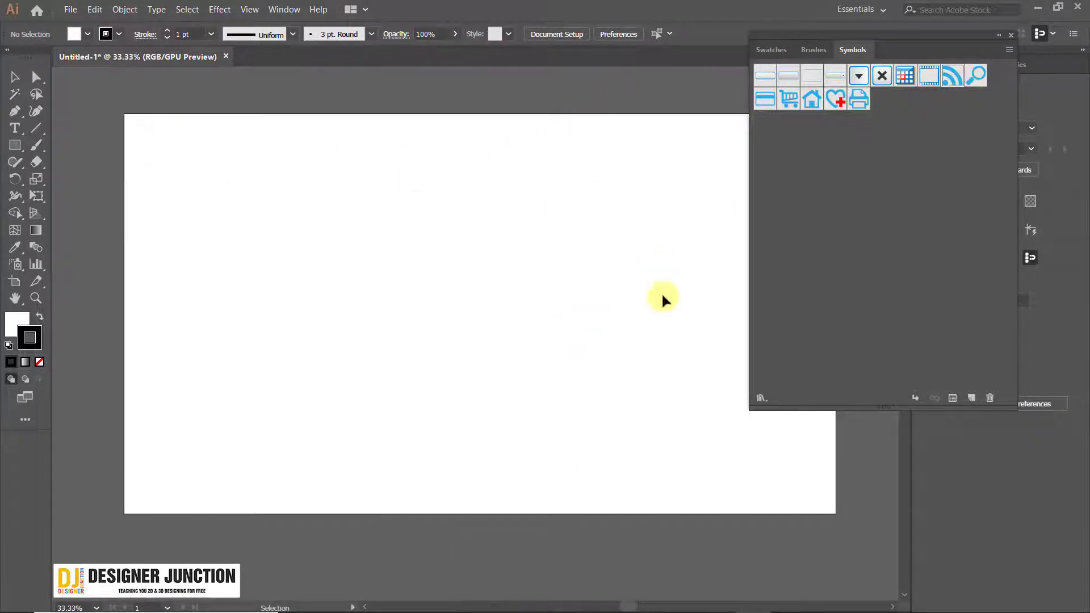
Zoom in on the empty artboard.
{"action": "key", "text": "alt+Num_Lock"}
{"action": "scroll", "scroll_direction": "down", "scroll_amount": 3}
{"action": "scroll", "scroll_direction": "up", "scroll_amount": 3}
{"action": "scroll", "scroll_direction": "down", "scroll_amount": 3}
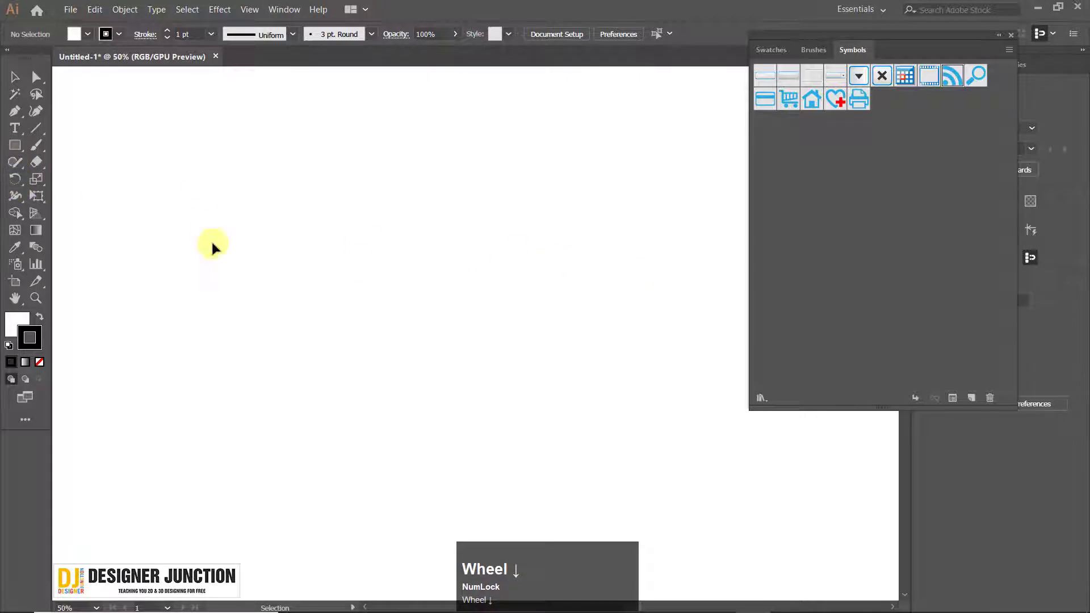
Draw a plain star outline in the upper-left of the artboard with the Star tool.
{"action": "left_click", "coordinate": [26, 145]}
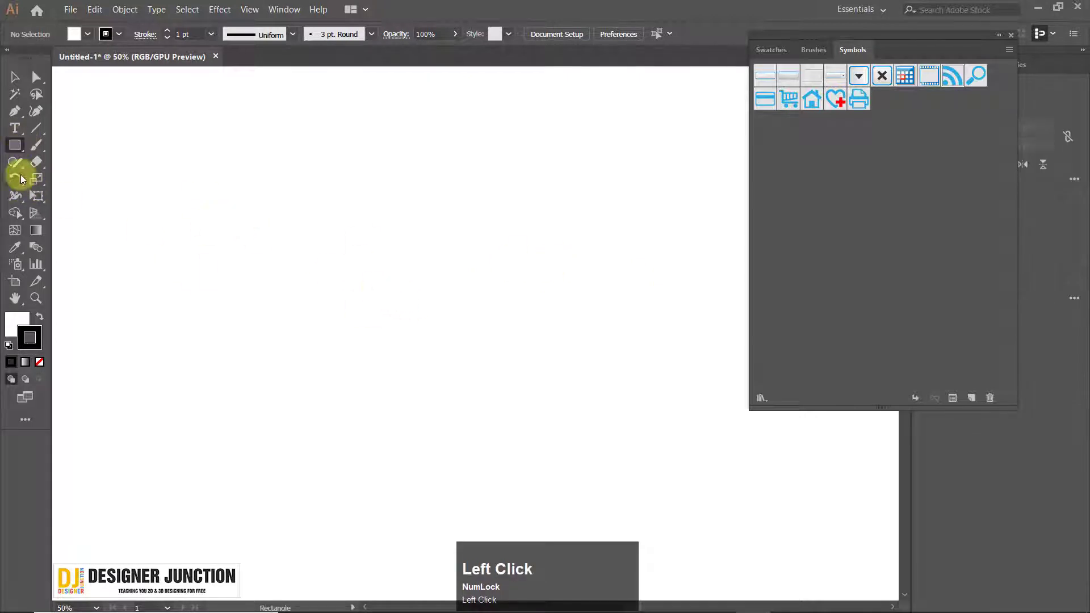
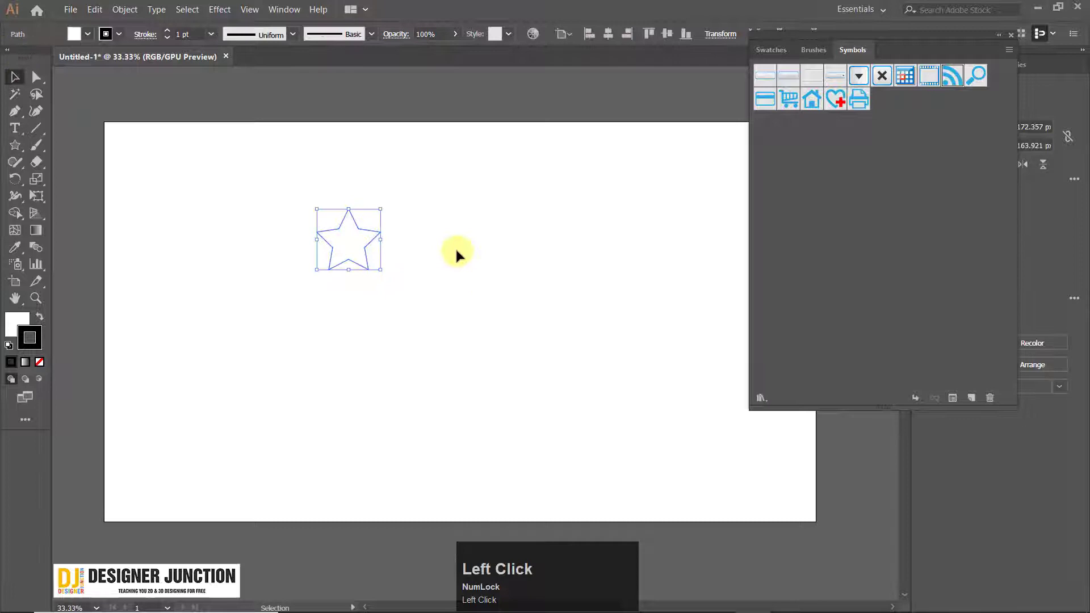
{"action": "scroll", "scroll_direction": "up", "scroll_amount": 3}
{"action": "scroll", "scroll_direction": "down", "scroll_amount": 3}
{"action": "scroll", "scroll_direction": "up", "scroll_amount": 3}
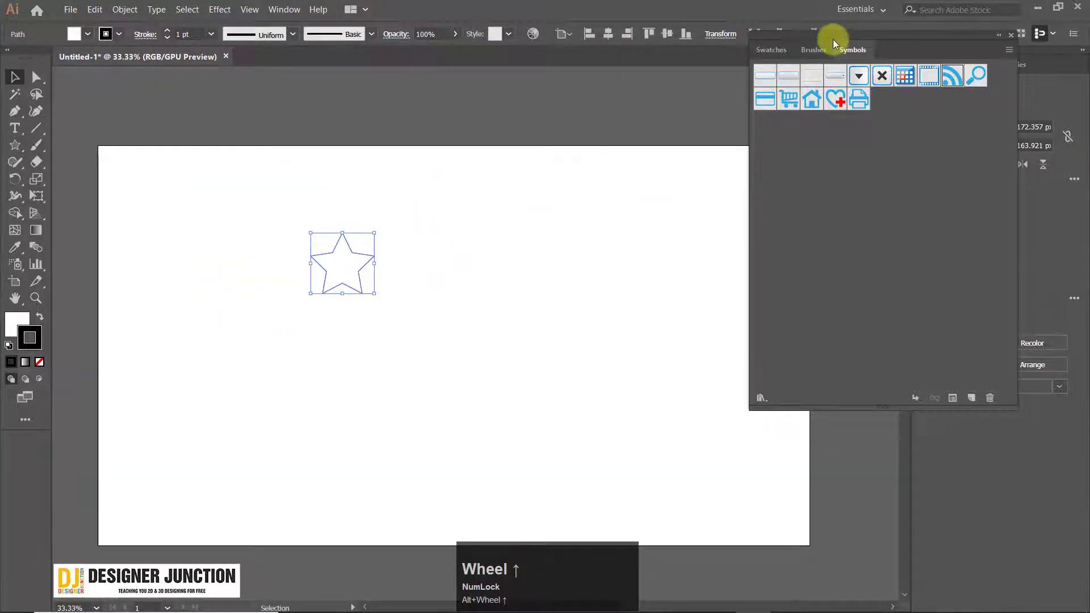
Remove the star's stroke and give it a radial gradient with the dark stop at 65% K.
{"action": "left_click", "coordinate": [808, 42]}
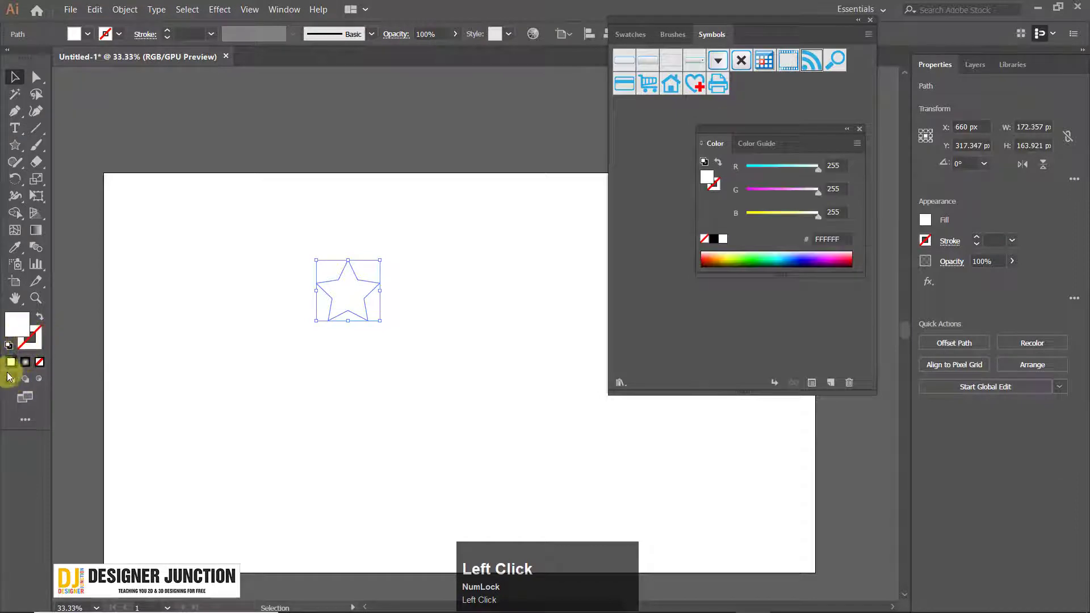
{"action": "left_click", "coordinate": [26, 365]}
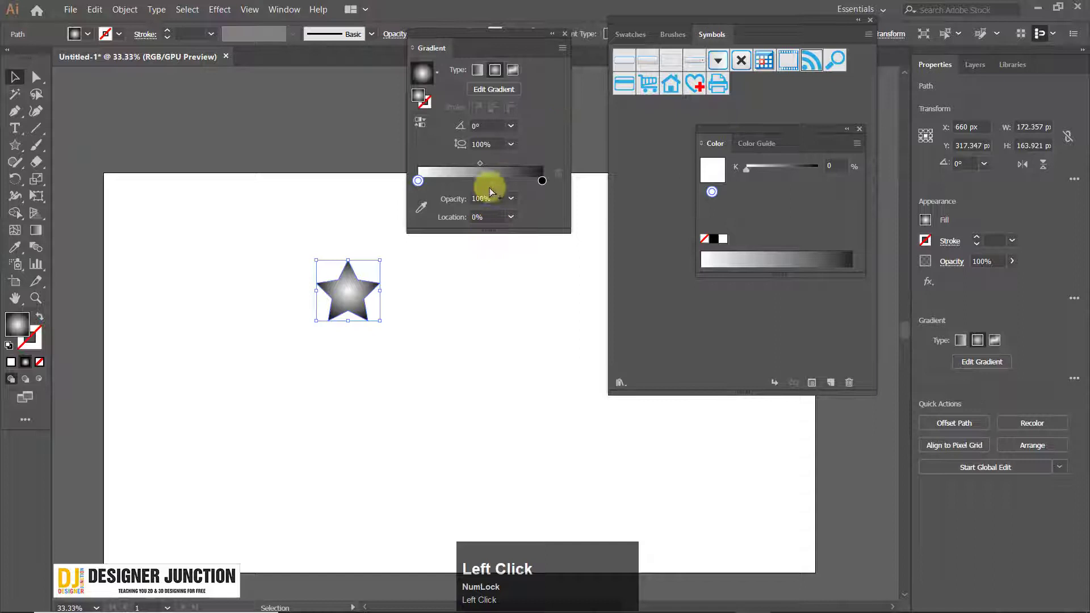
{"action": "left_click", "coordinate": [545, 184]}
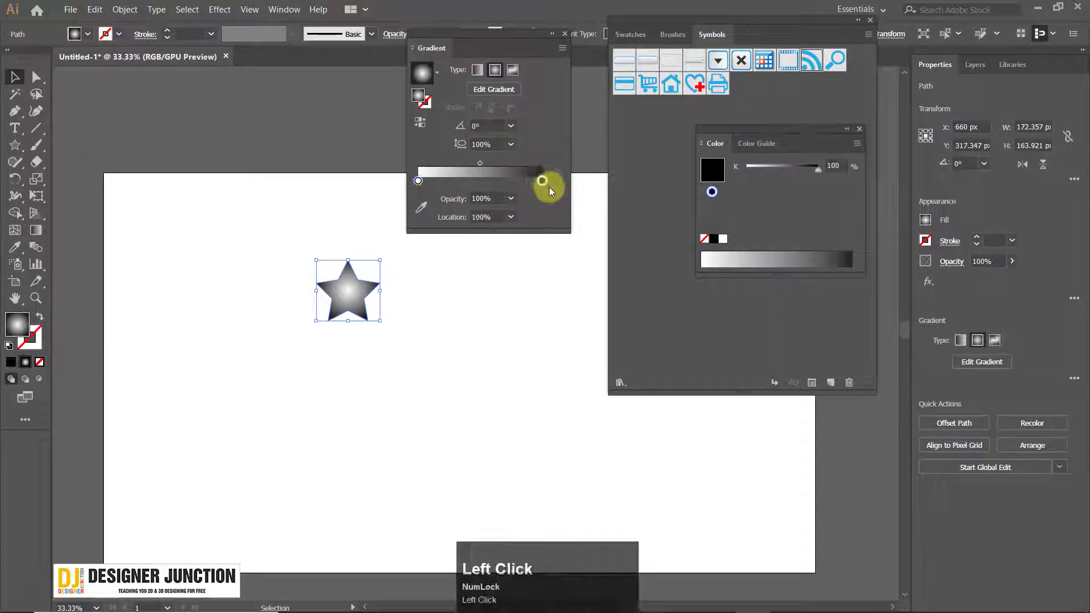
{"action": "left_click_drag", "start_coordinate": [790, 171], "coordinate": [736, 187]}
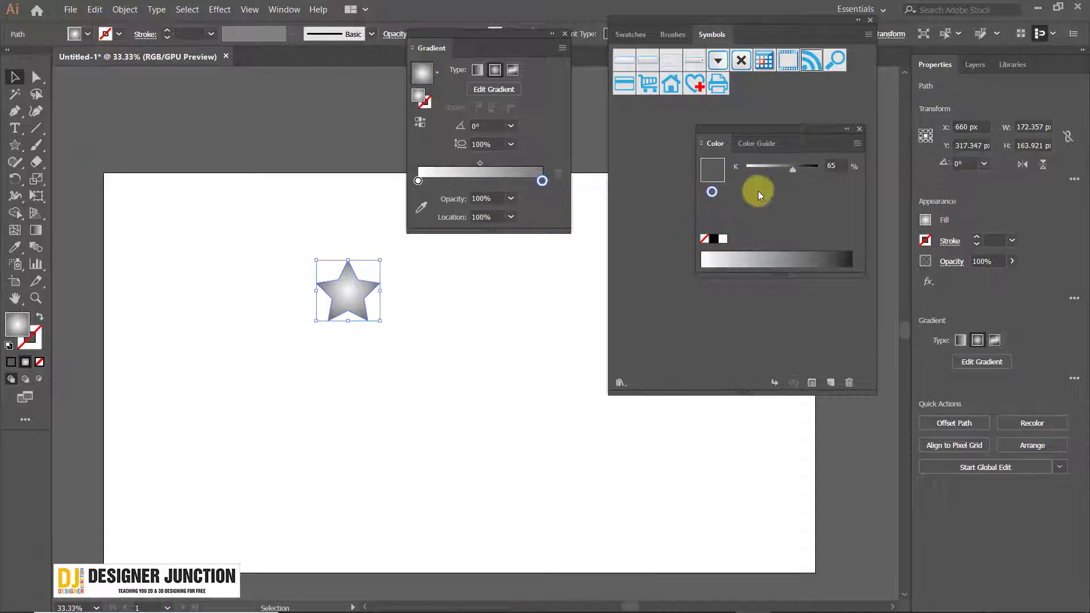
Adjust the light end of the gradient and dismiss the Gradient panel.
{"action": "left_click", "coordinate": [754, 125]}
{"action": "left_click_drag", "start_coordinate": [420, 182], "coordinate": [767, 119]}
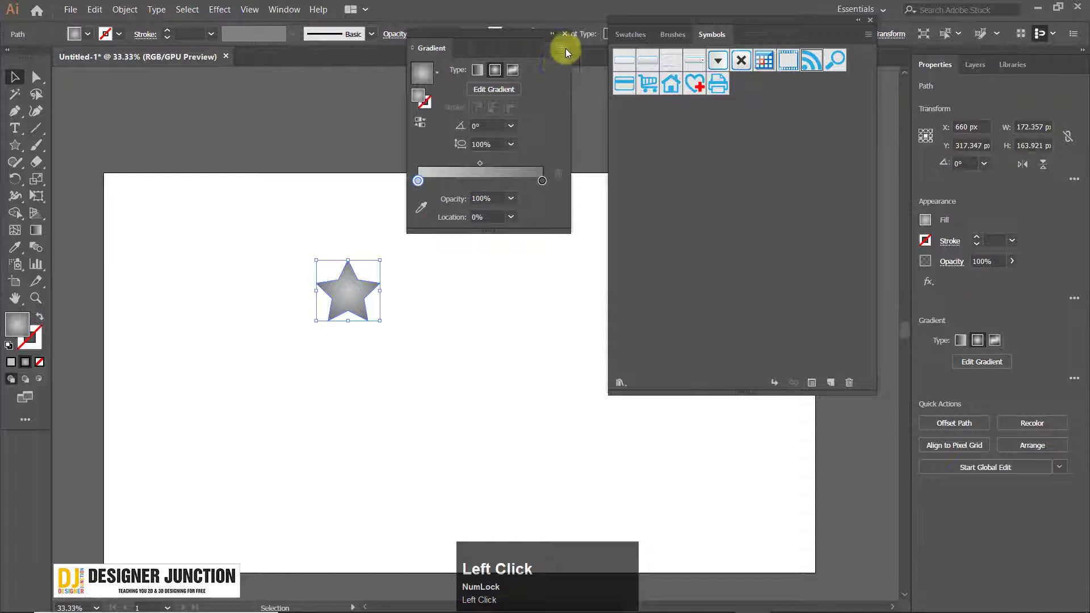
{"action": "left_click", "coordinate": [569, 37]}
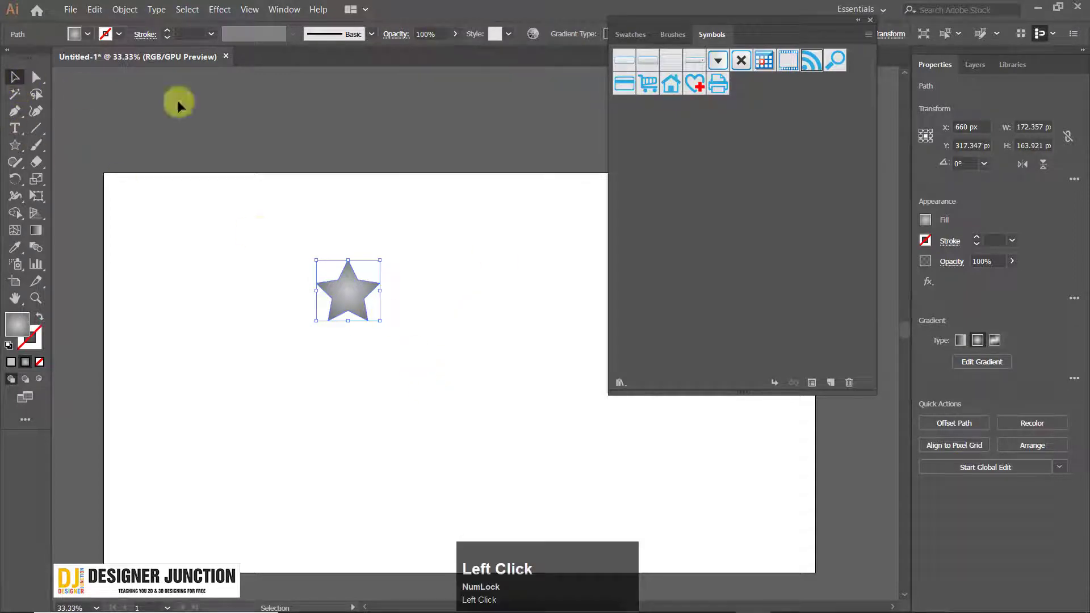
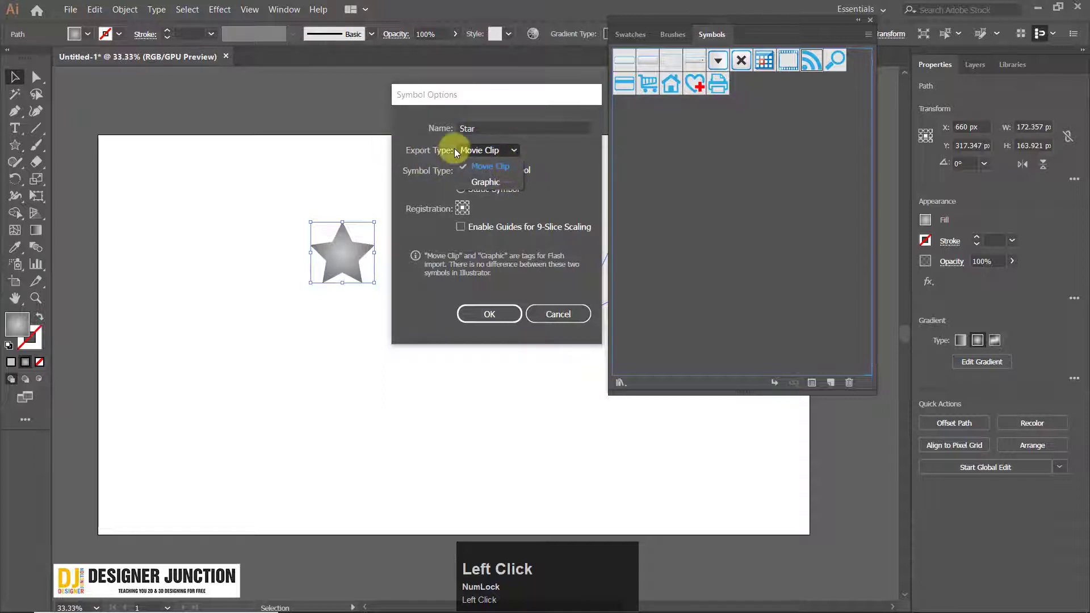
Set the Star symbol's Export Type to Graphic and make it a Dynamic Symbol.
{"action": "left_click", "coordinate": [508, 183]}
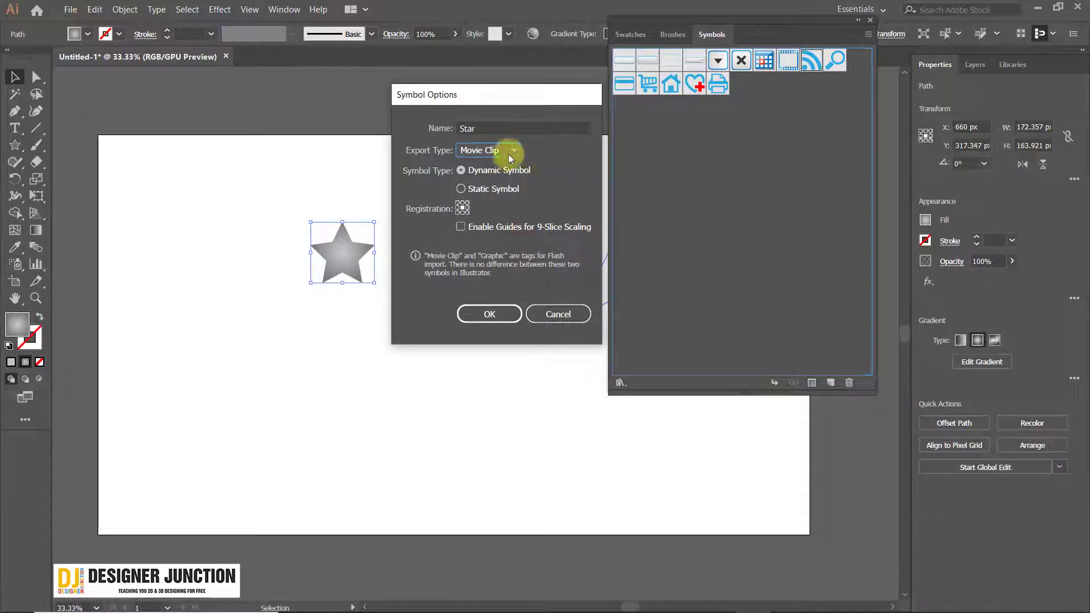
{"action": "left_click", "coordinate": [512, 157]}
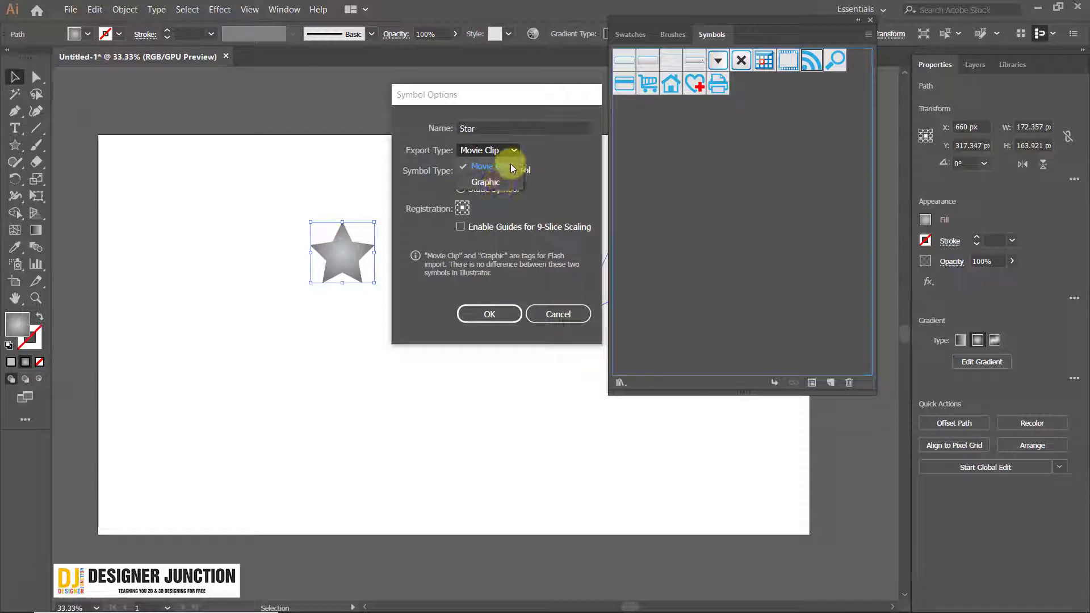
{"action": "left_click", "coordinate": [498, 187]}
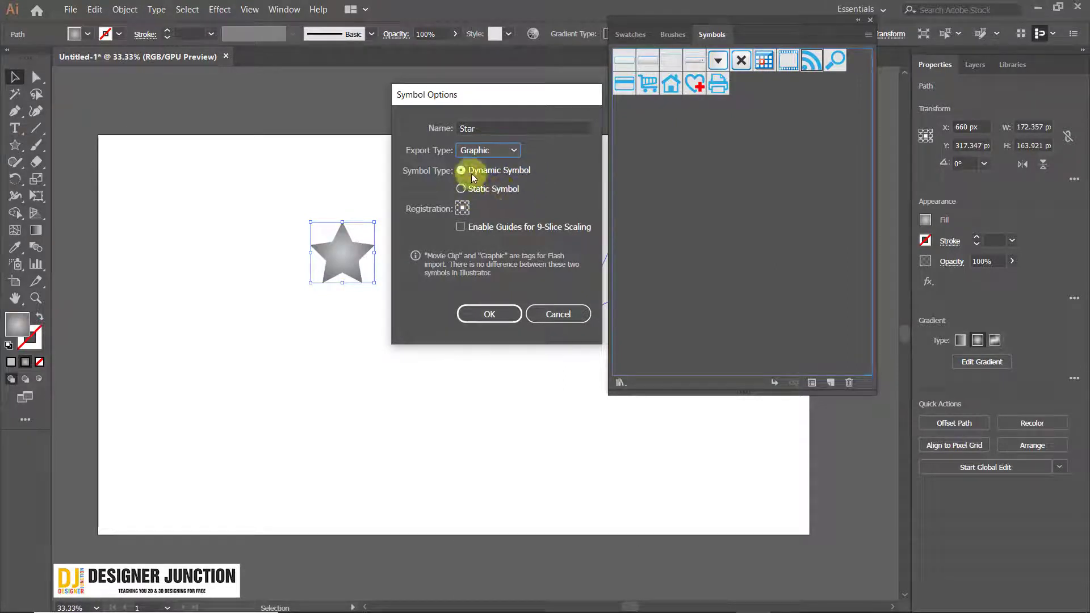
{"action": "left_click", "coordinate": [472, 196]}
{"action": "left_click", "coordinate": [465, 194]}
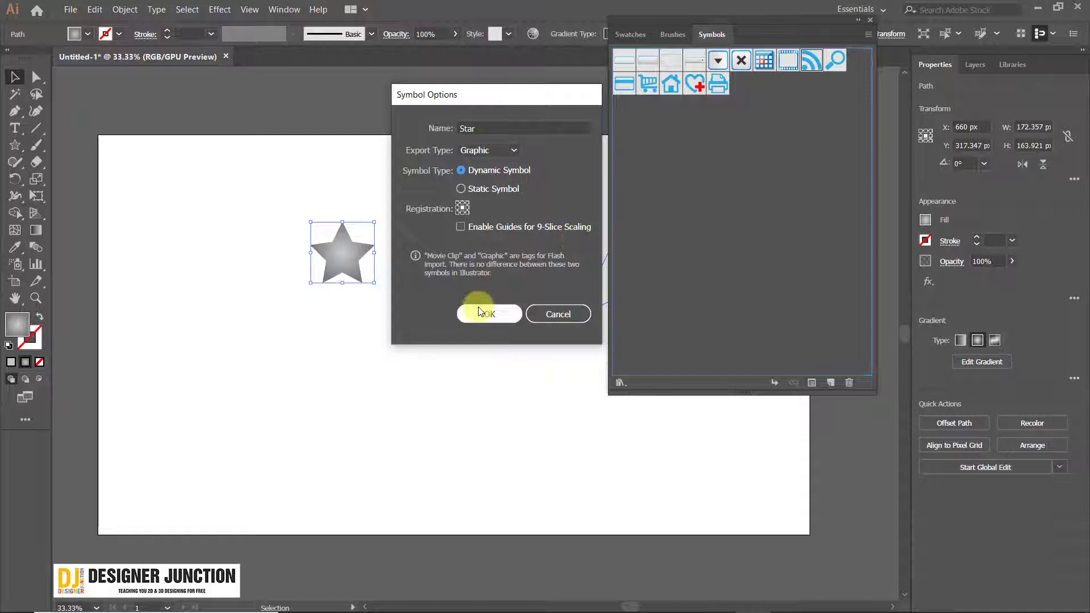
Add the gradient star to the Symbols panel as the new Star symbol.
{"action": "left_click_drag", "start_coordinate": [497, 319], "coordinate": [462, 279]}
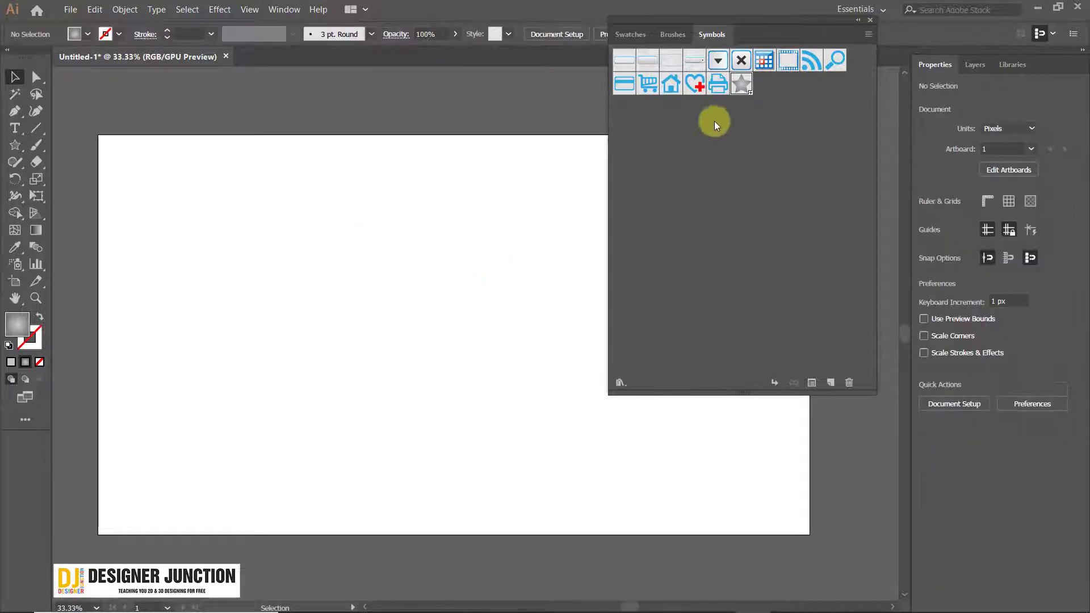
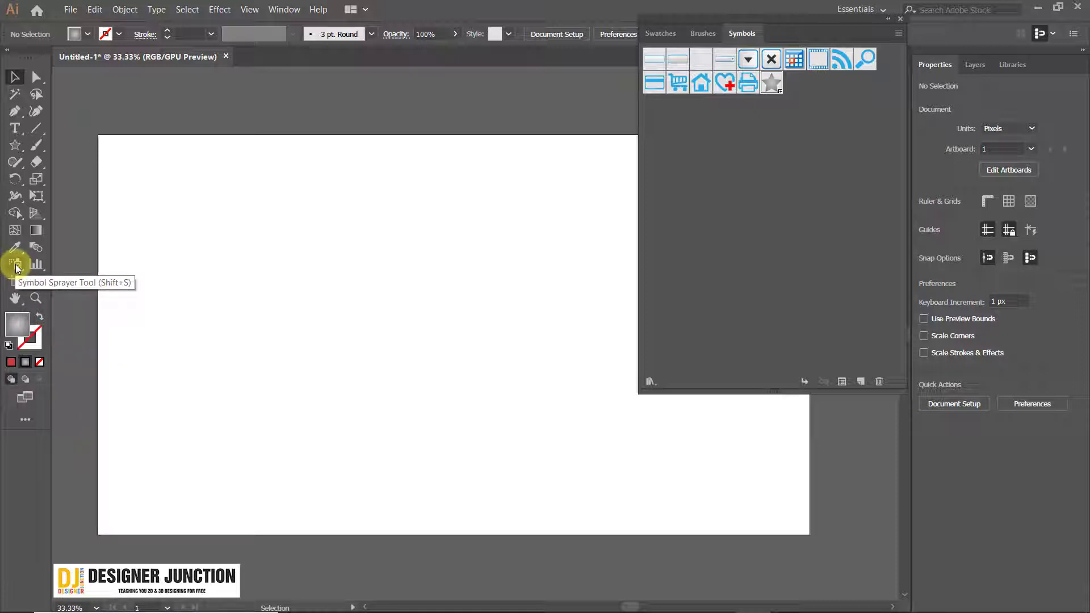
Activate the Symbol Sprayer and tear its symbolism tool group off into a floating panel.
{"action": "left_click", "coordinate": [19, 266]}
{"action": "right_click", "coordinate": [21, 267]}
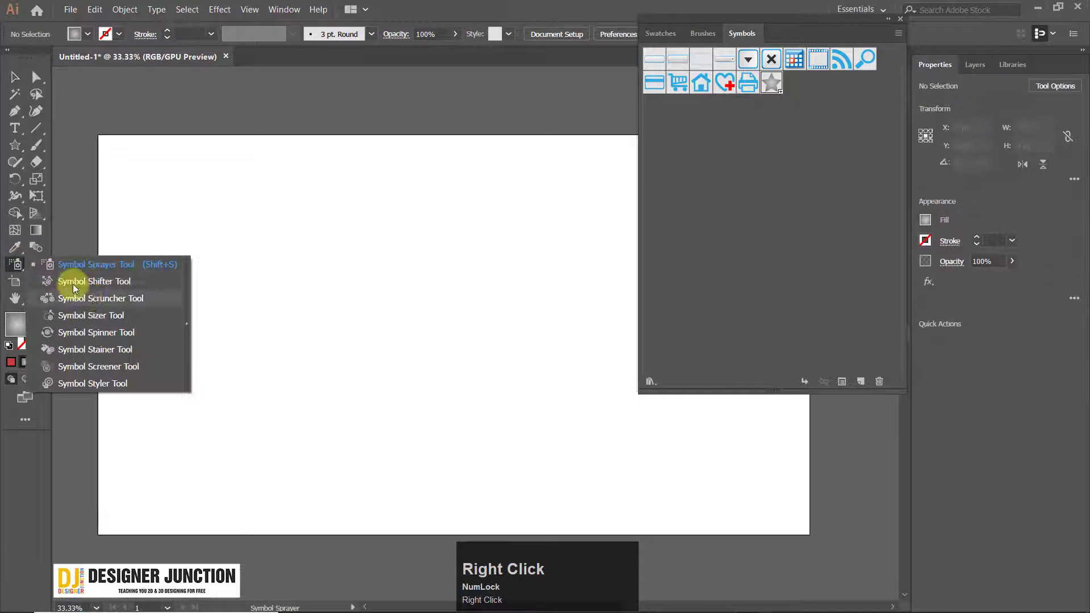
{"action": "left_click", "coordinate": [16, 267]}
{"action": "right_click", "coordinate": [15, 268]}
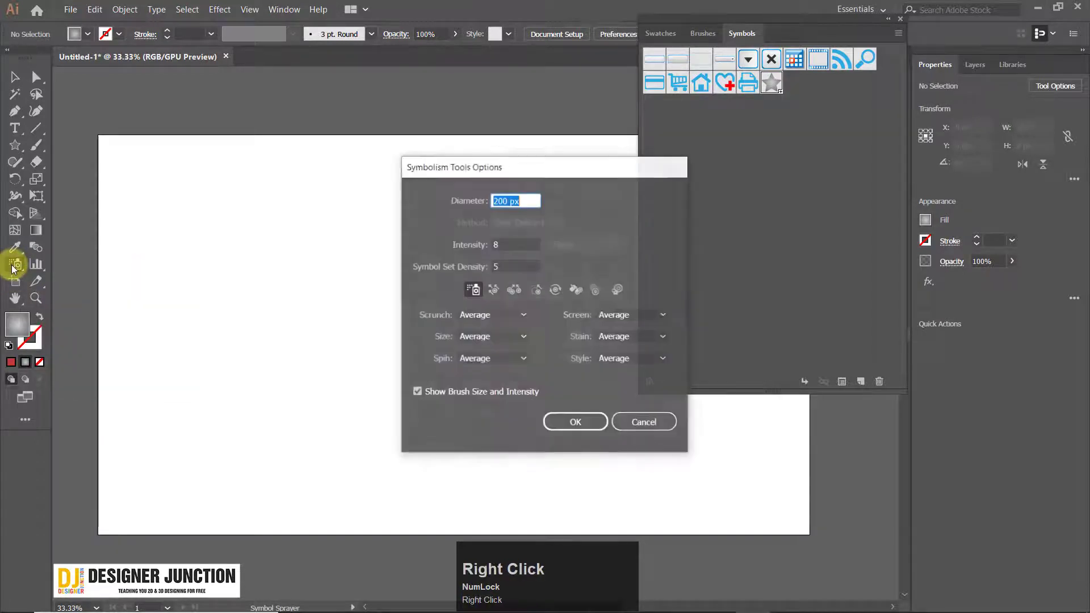
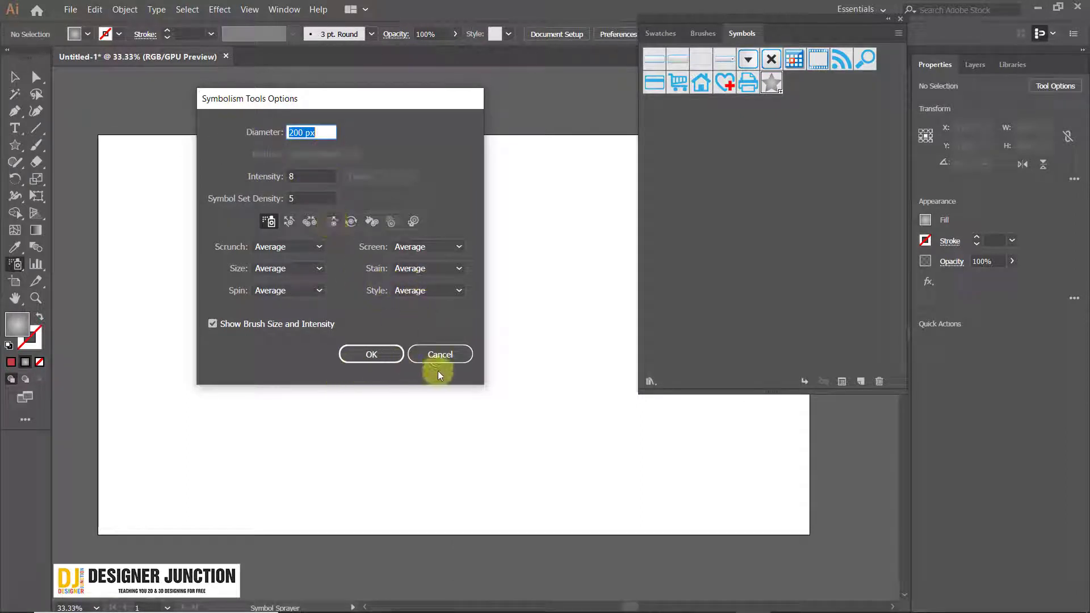
{"action": "left_click_drag", "start_coordinate": [433, 353], "coordinate": [21, 271]}
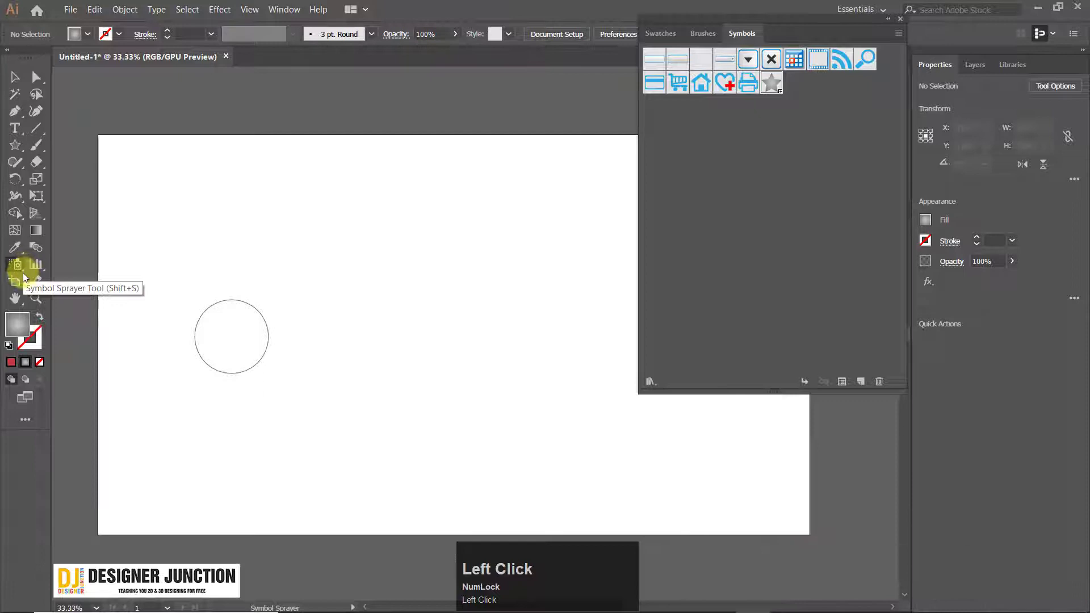
{"action": "left_click_drag", "start_coordinate": [22, 266], "coordinate": [16, 268]}
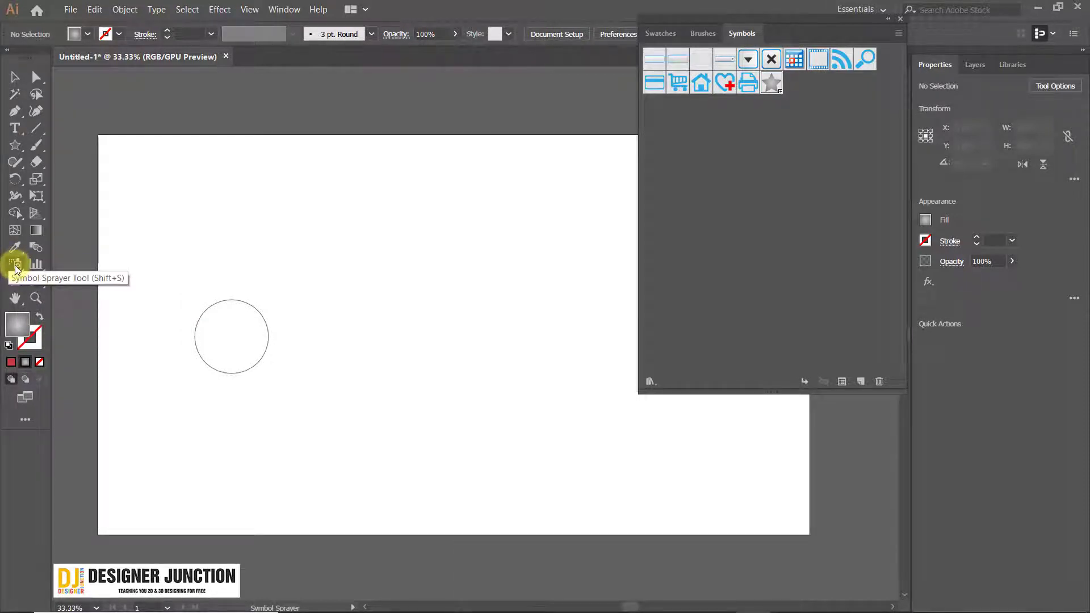
{"action": "right_click", "coordinate": [21, 265]}
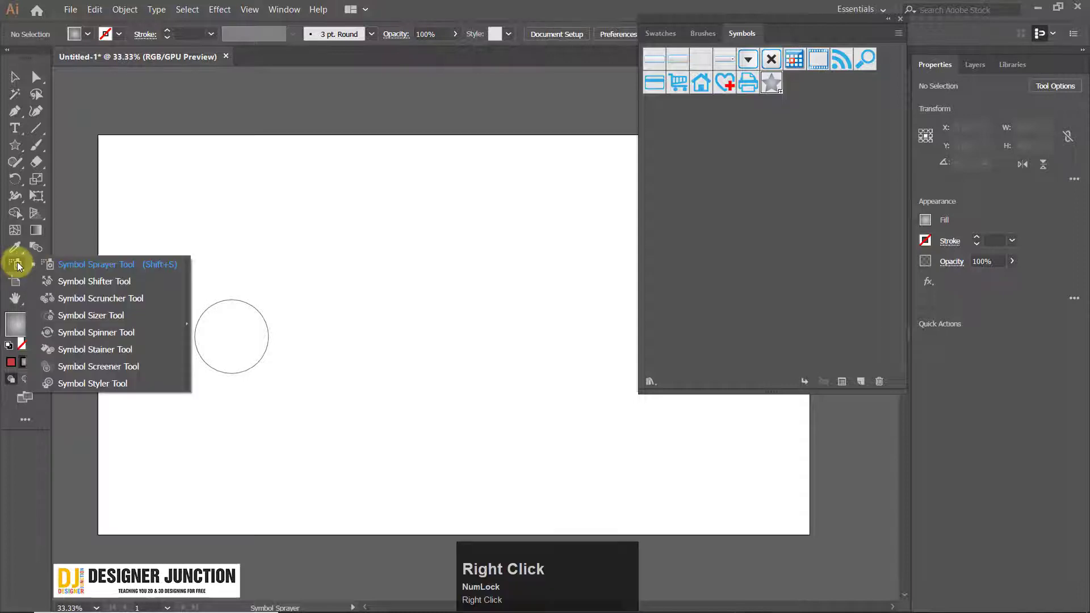
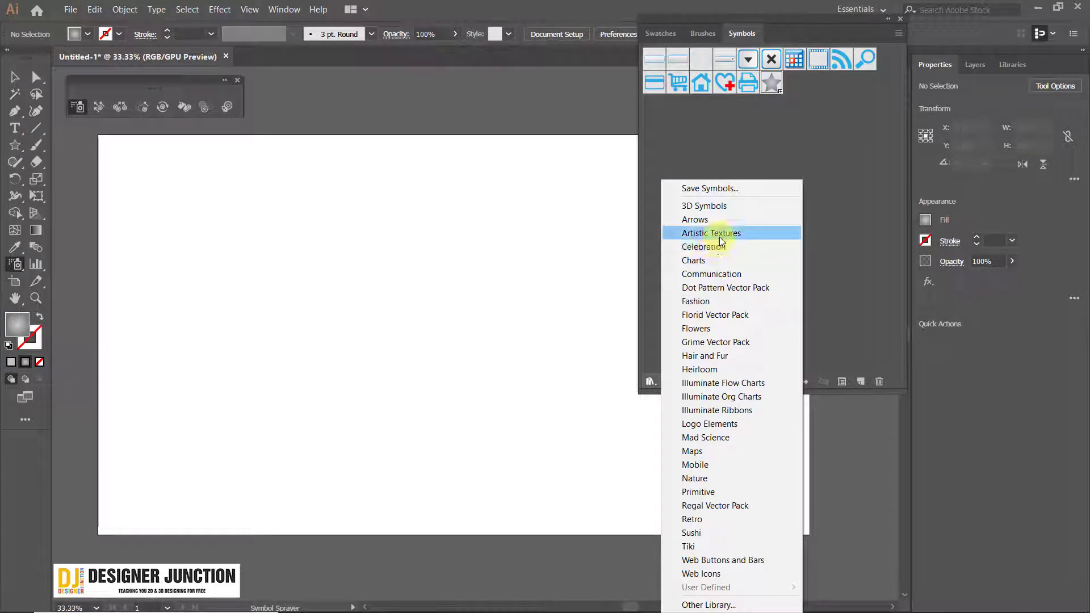
Load a stick-like texture from the Artistic Textures library into the document's symbols and close the library.
{"action": "left_click", "coordinate": [735, 239]}
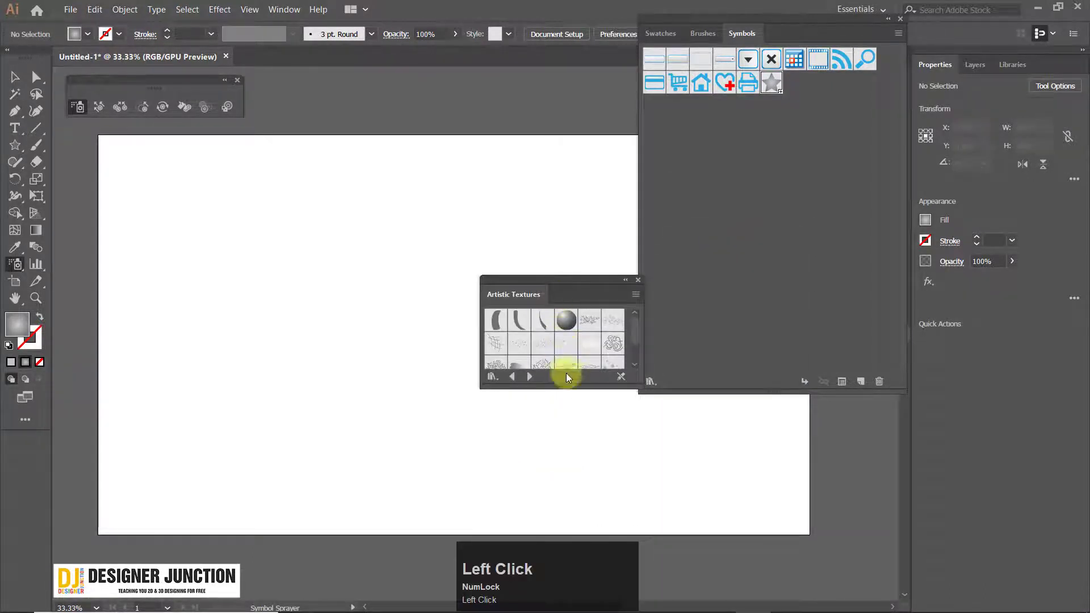
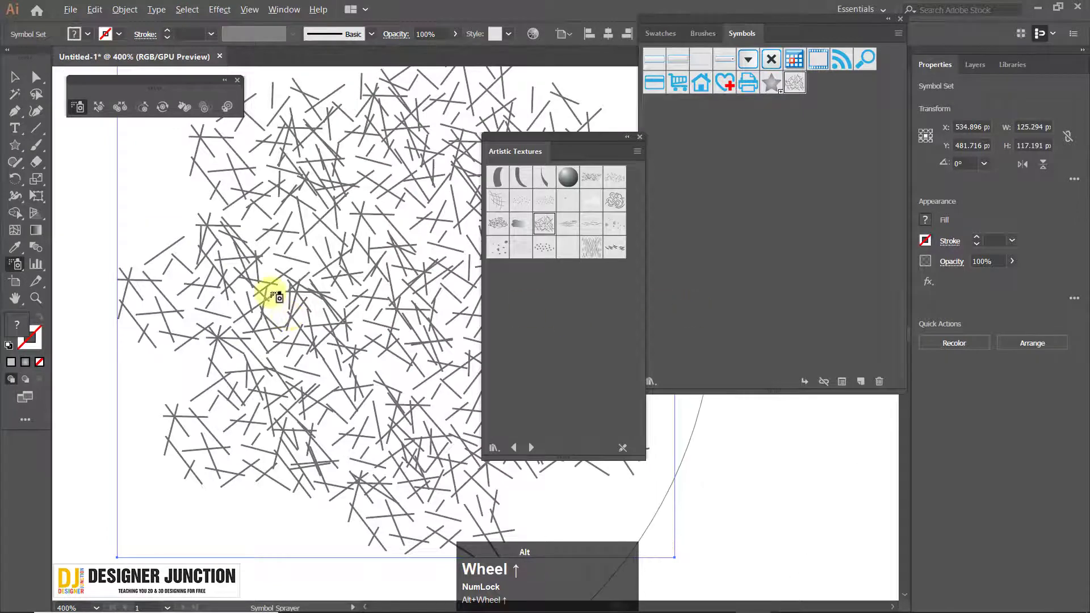
{"action": "scroll", "scroll_direction": "down", "scroll_amount": 3}
{"action": "left_click", "coordinate": [640, 139]}
{"action": "scroll", "scroll_direction": "down", "scroll_amount": 3}
{"action": "scroll", "scroll_direction": "up", "scroll_amount": 3}
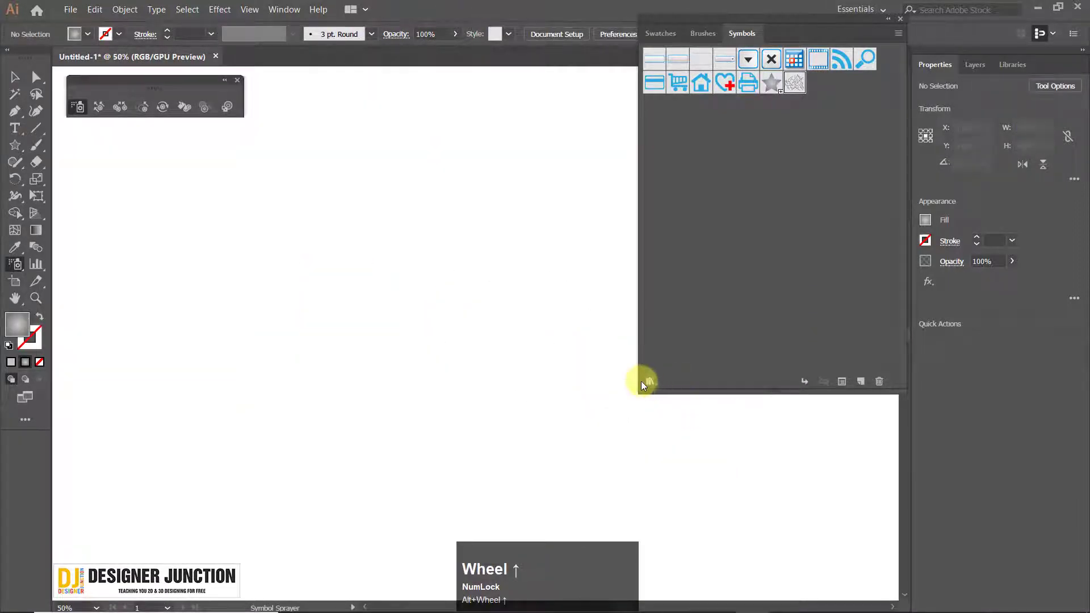
Spray the Star symbol across the artboard as one symbol set.
{"action": "left_click", "coordinate": [654, 385]}
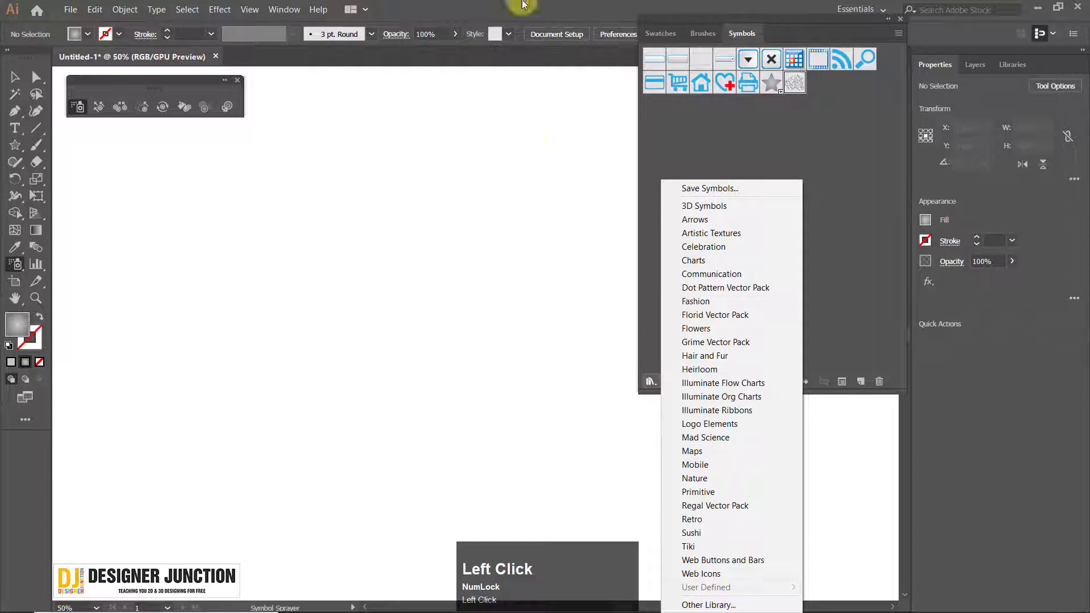
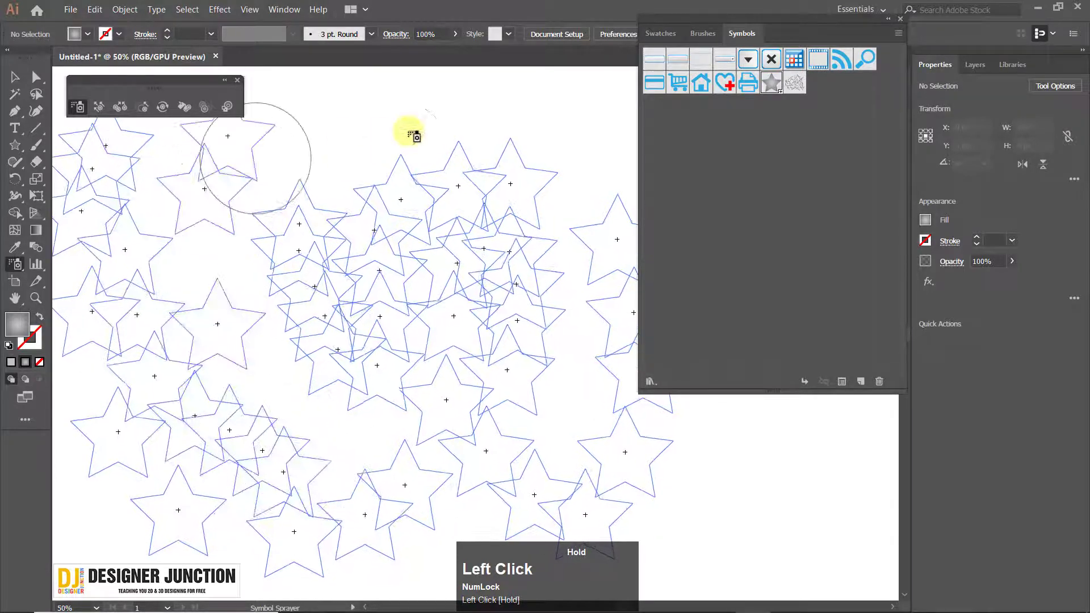
{"action": "scroll", "scroll_direction": "down", "scroll_amount": 3}
{"action": "scroll", "scroll_direction": "up", "scroll_amount": 3}
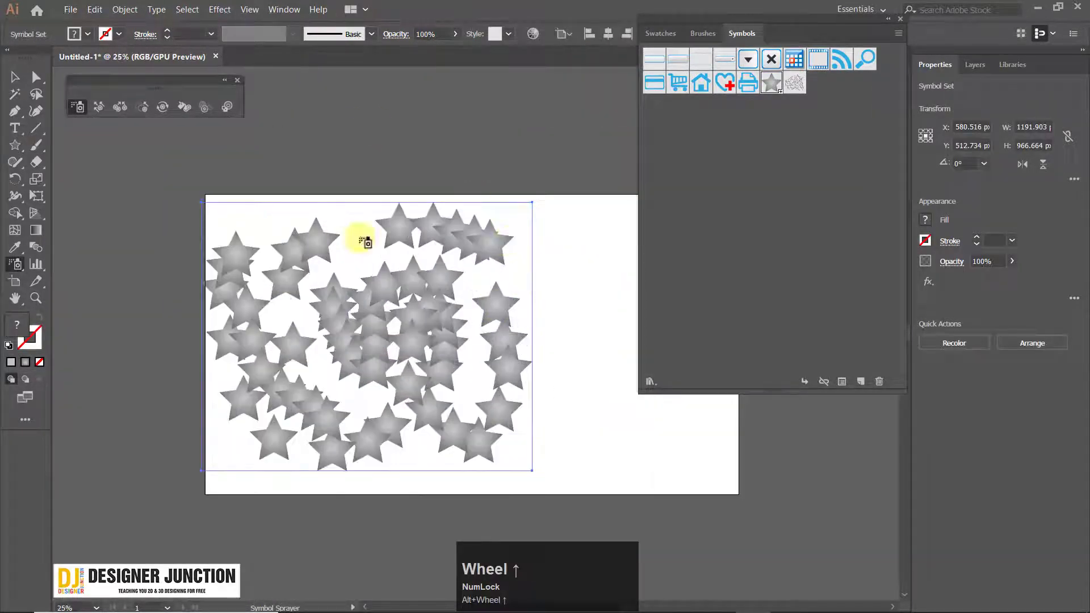
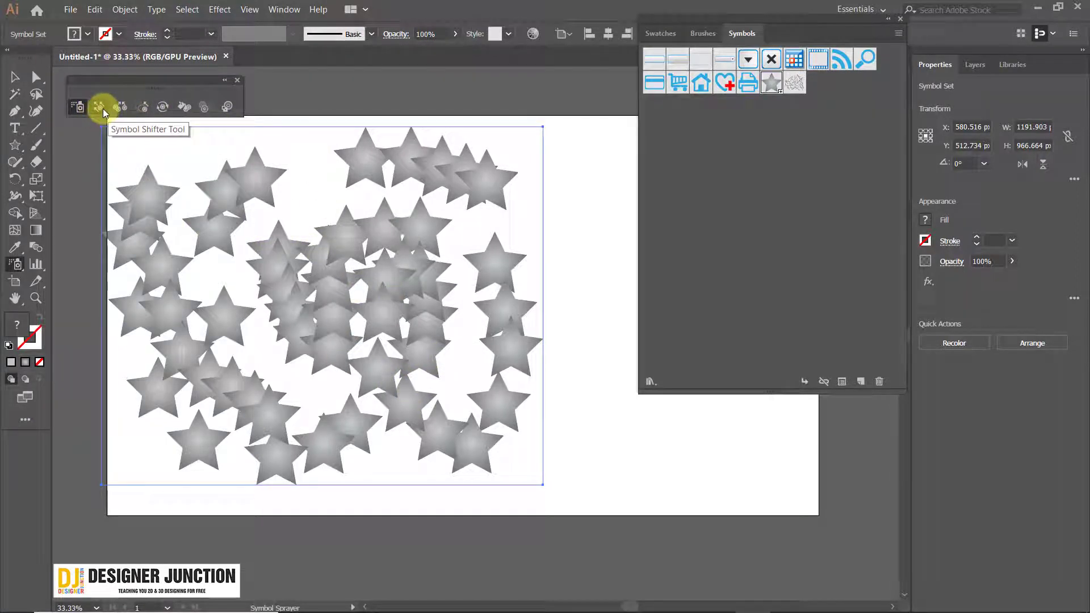
Switch to the Symbol Shifter to push stars around within the set.
{"action": "left_click", "coordinate": [106, 111]}
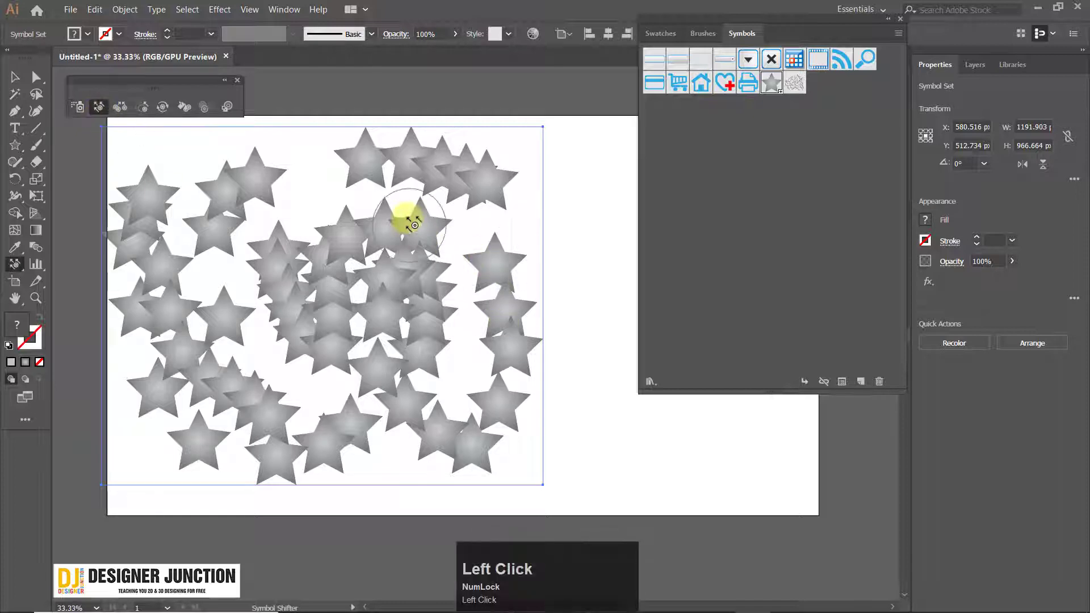
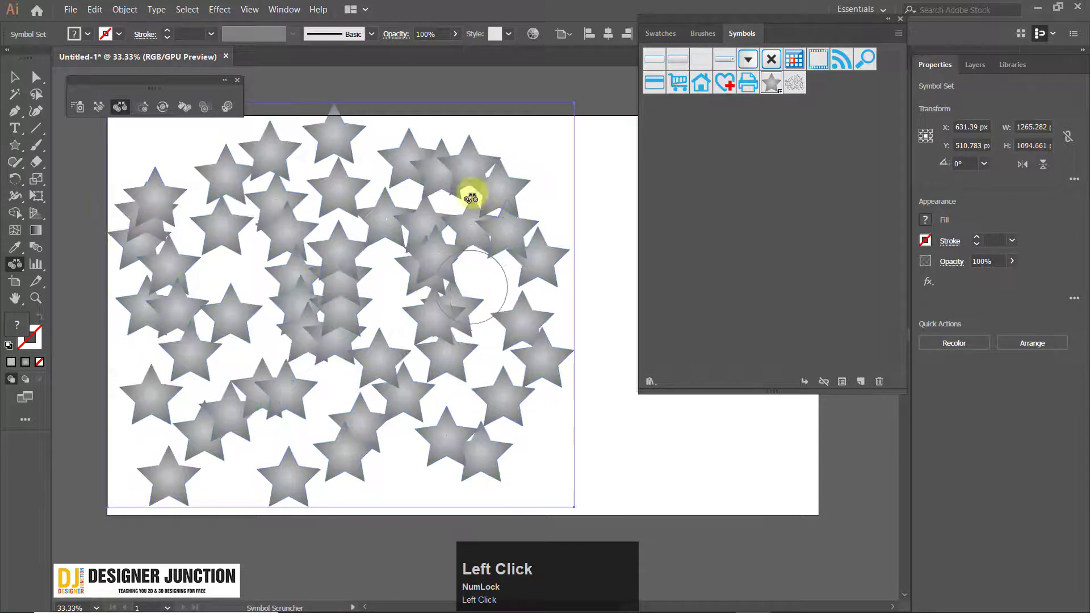
Return to the Selection tool with the whole star set selected.
{"action": "key", "text": "ctrl+z"}
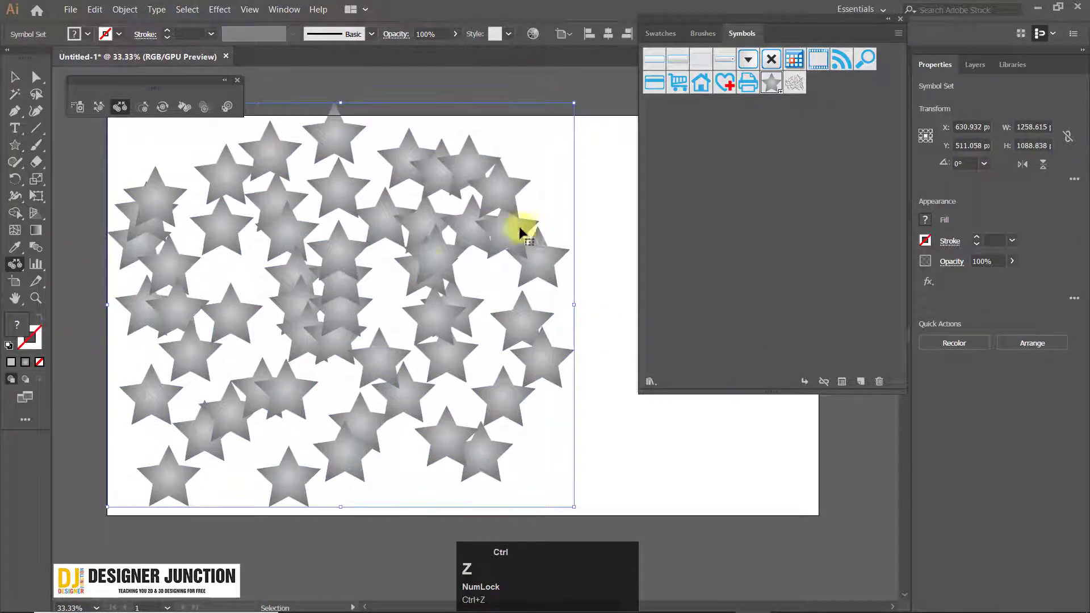
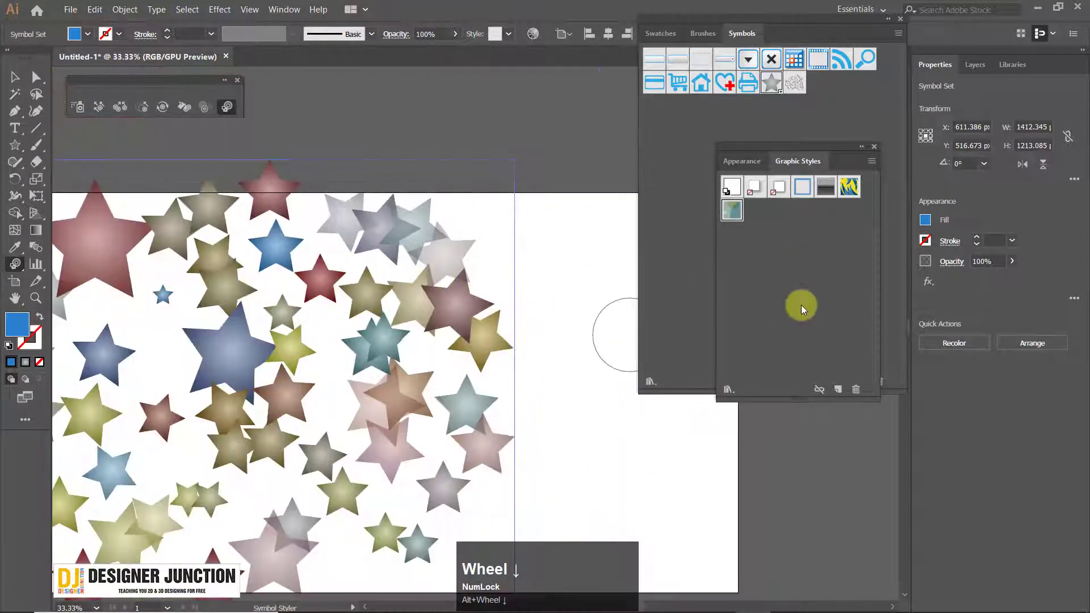
{"action": "left_click", "coordinate": [731, 395]}
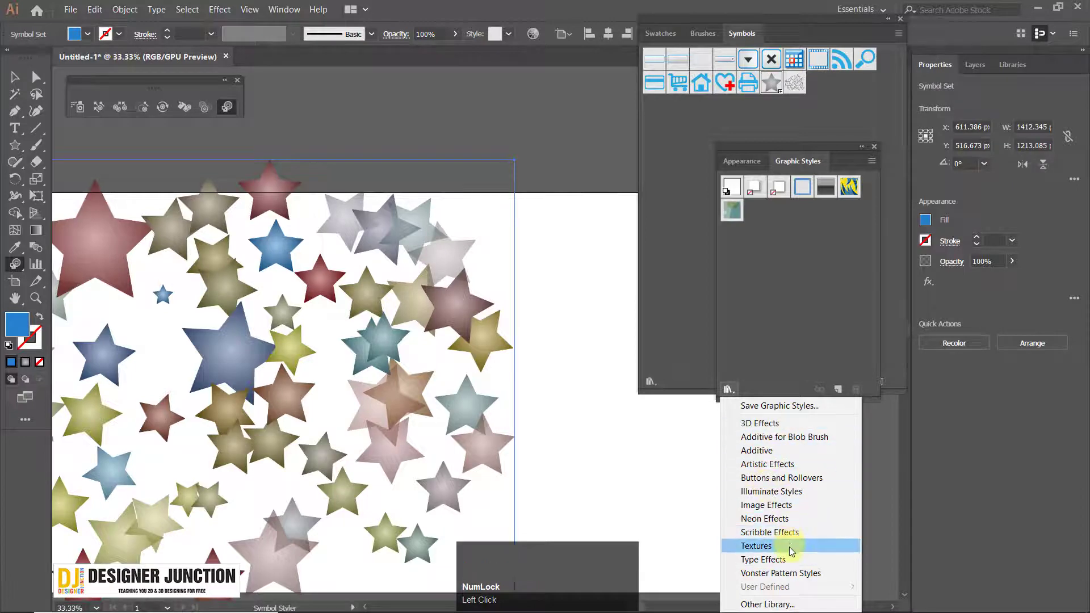
{"action": "left_click", "coordinate": [804, 235]}
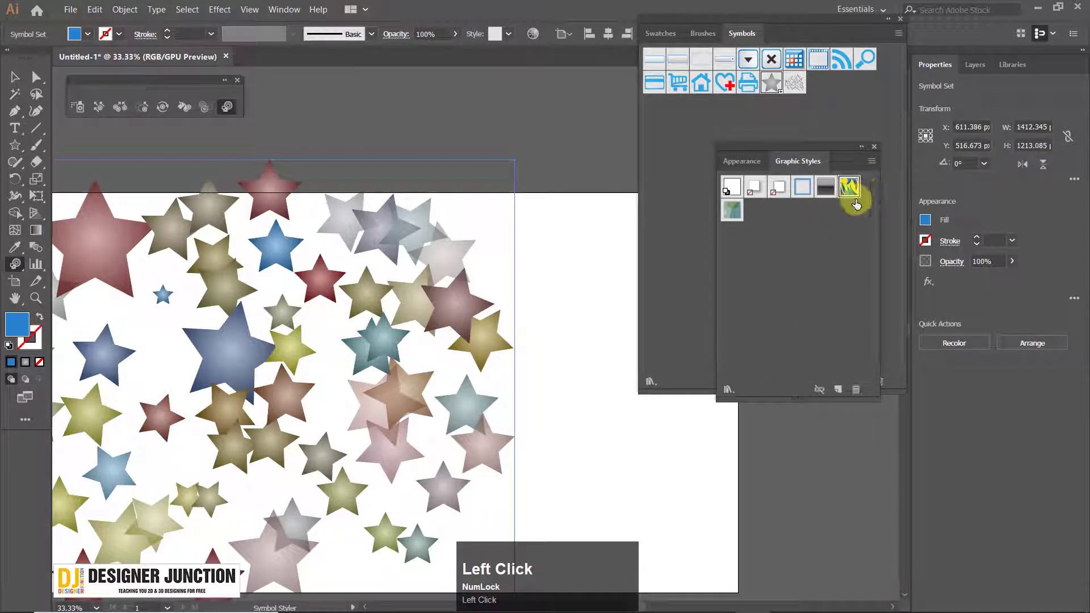
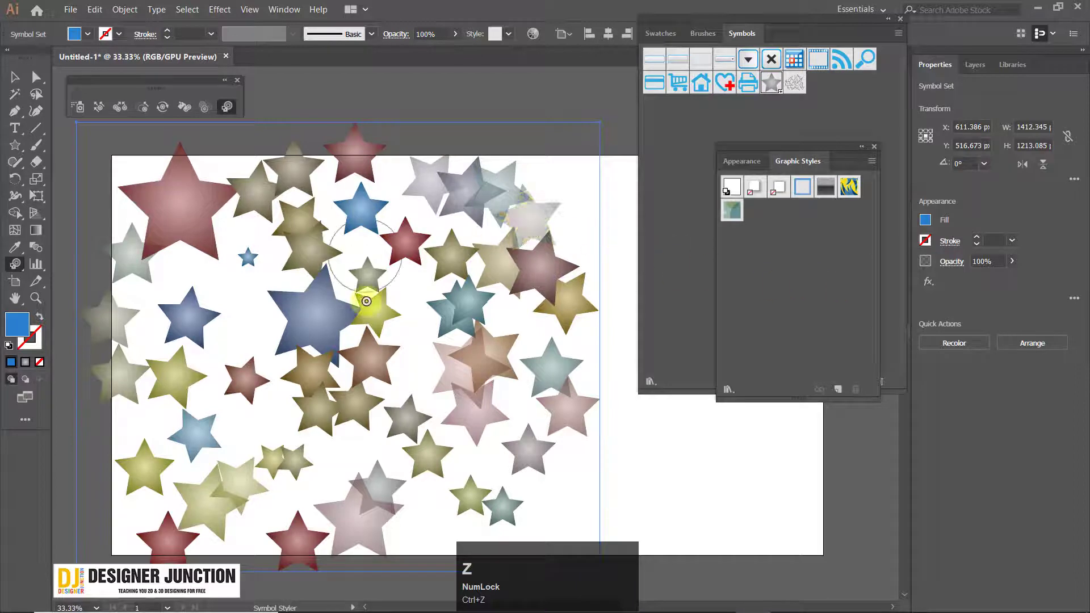
Close the Graphic Styles panel and open the Fashion symbol library from the Symbol Libraries menu.
{"action": "left_click", "coordinate": [19, 75]}
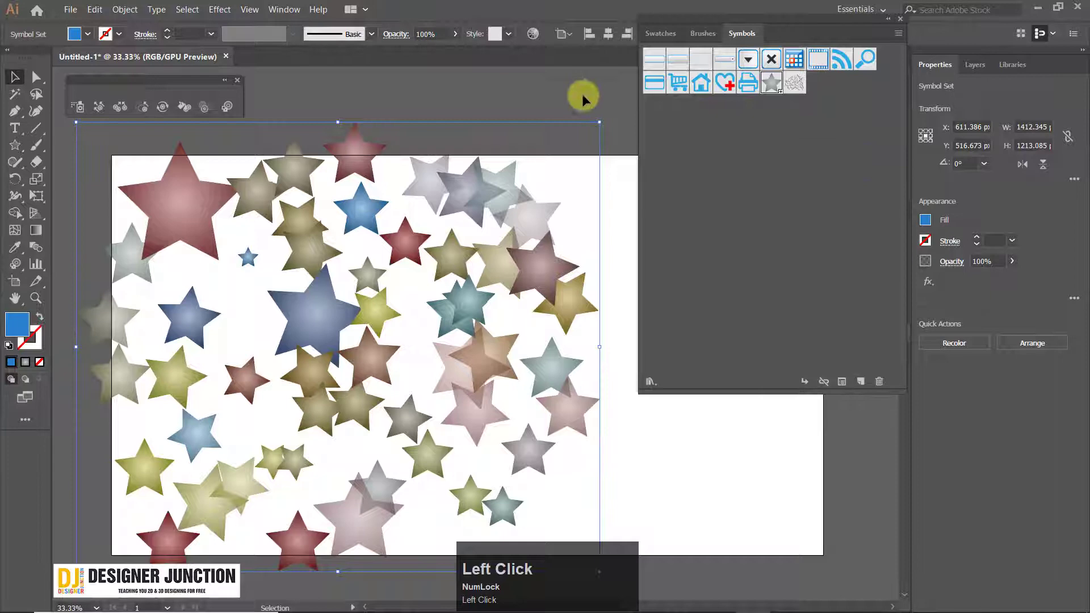
{"action": "left_click", "coordinate": [655, 386]}
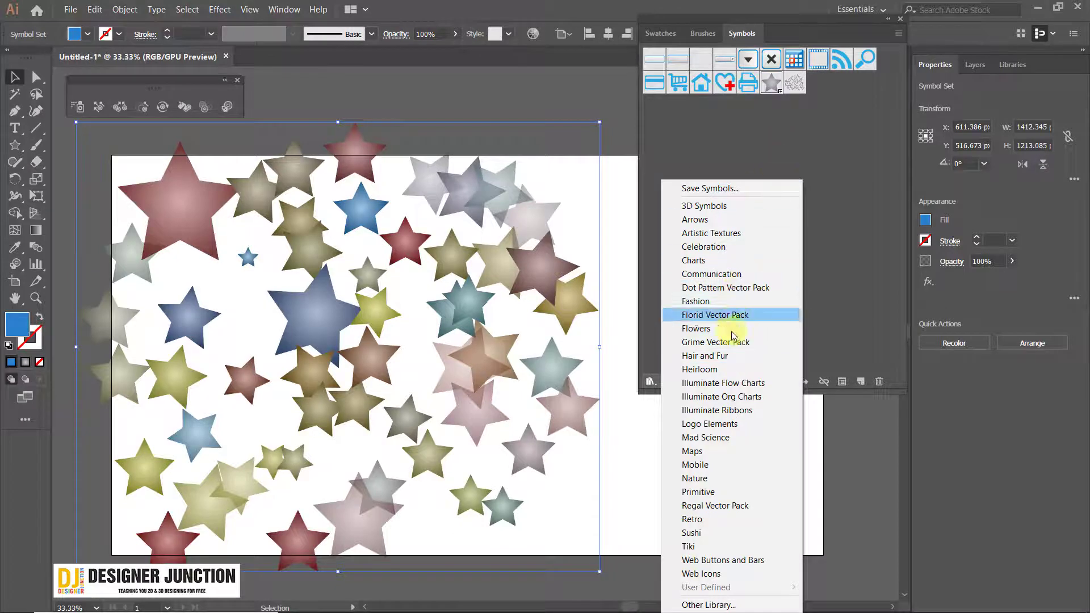
{"action": "left_click", "coordinate": [867, 246]}
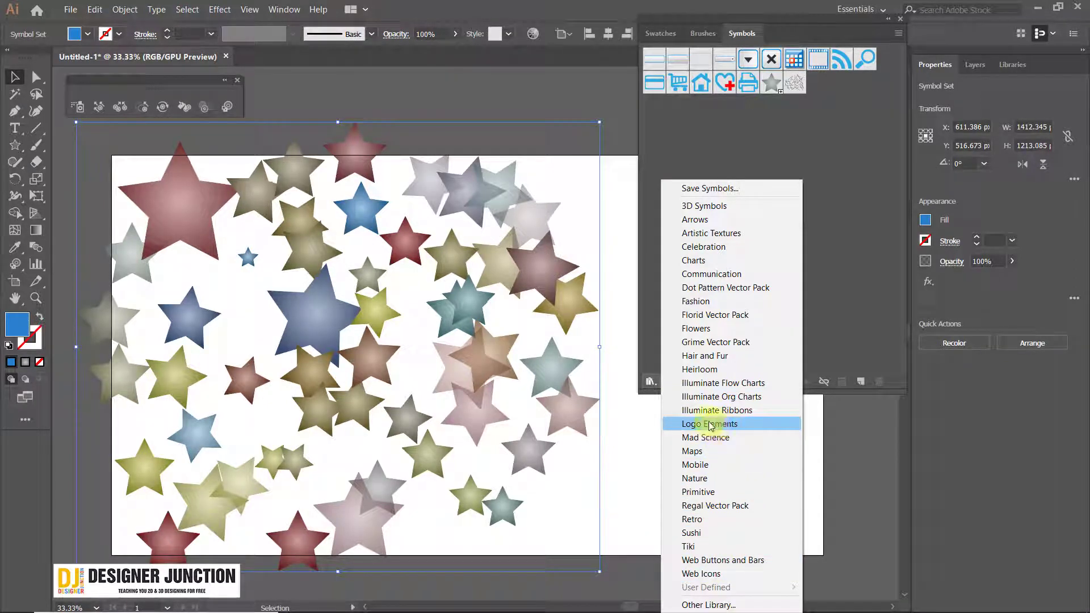
{"action": "left_click", "coordinate": [708, 306]}
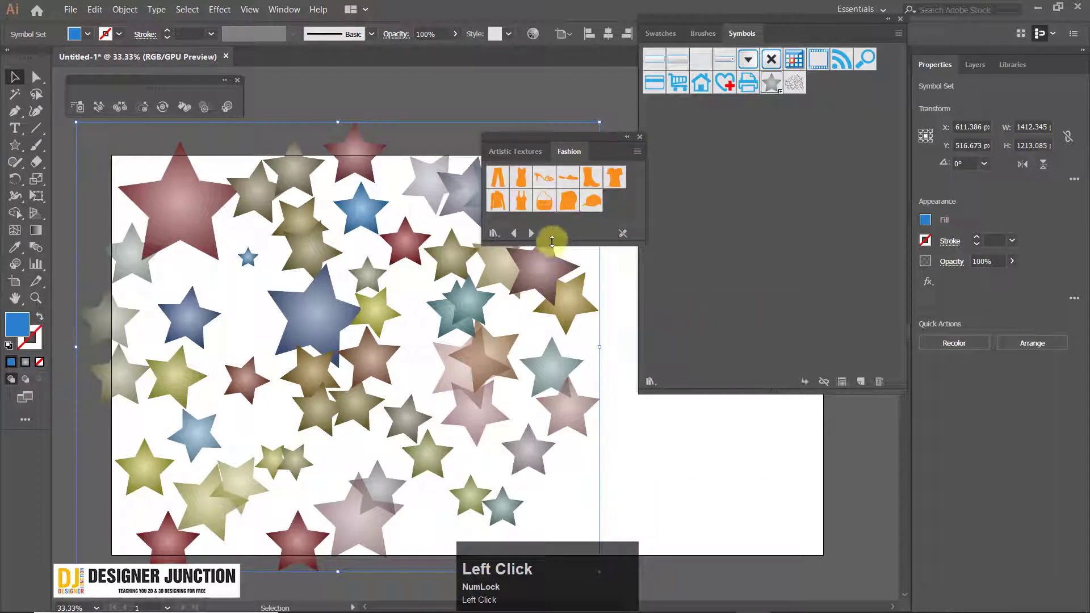
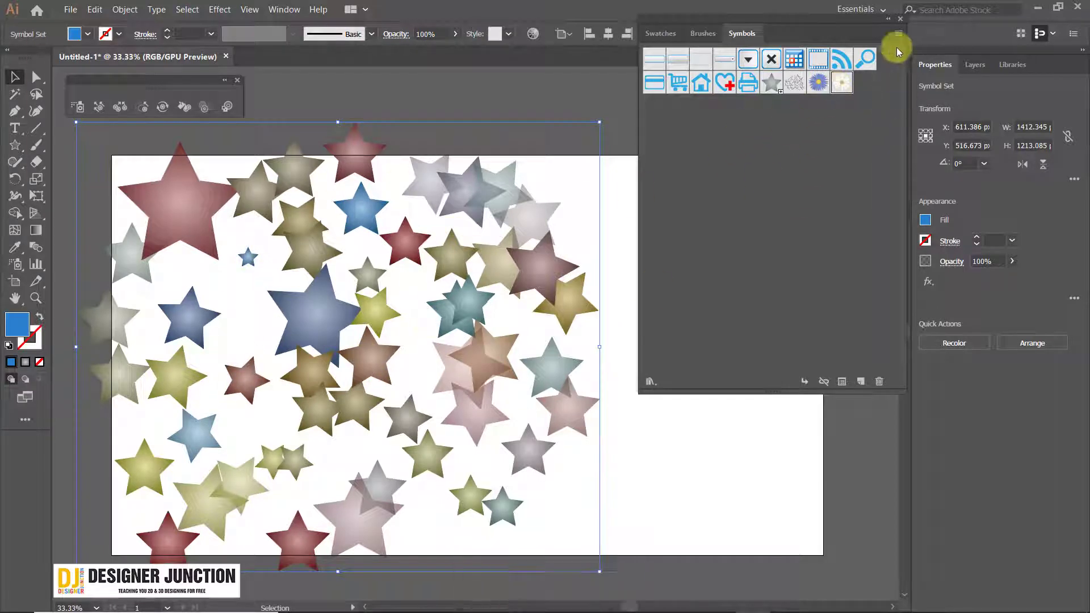
{"action": "left_click", "coordinate": [898, 36]}
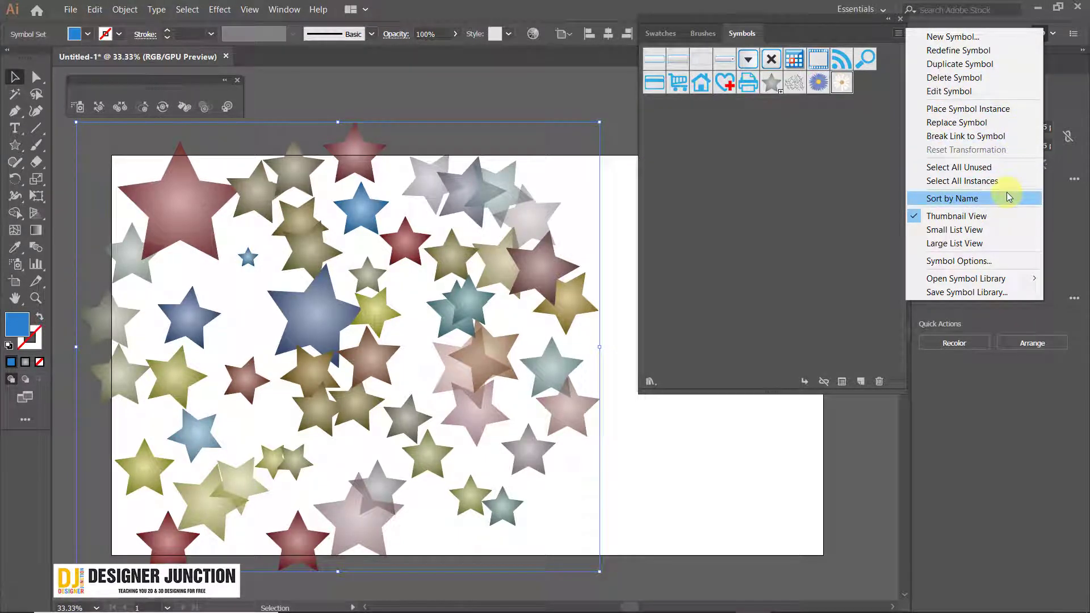
{"action": "left_click", "coordinate": [1009, 129]}
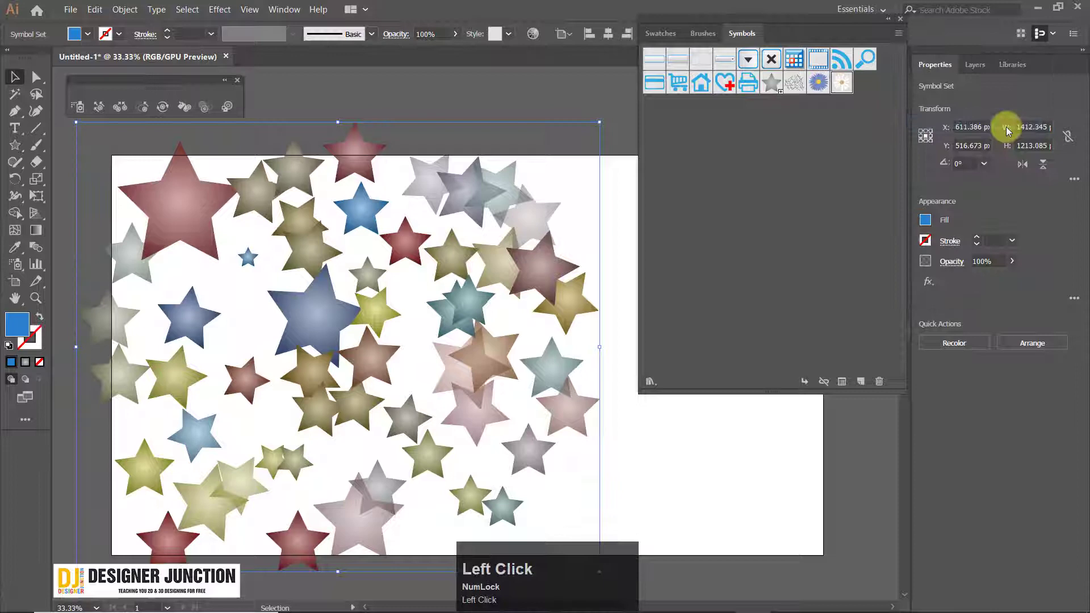
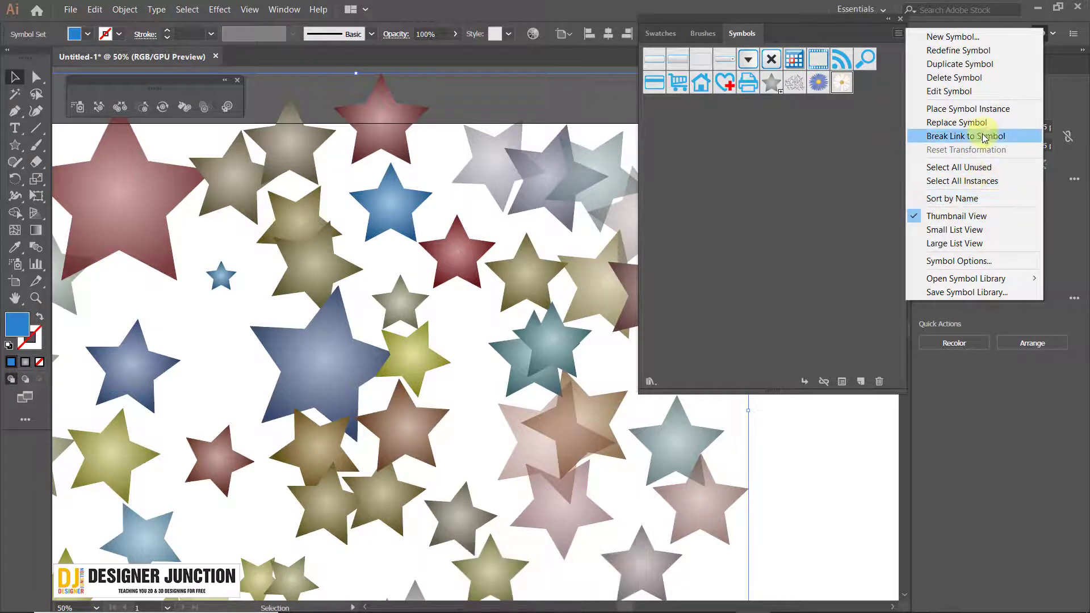
{"action": "left_click", "coordinate": [987, 126]}
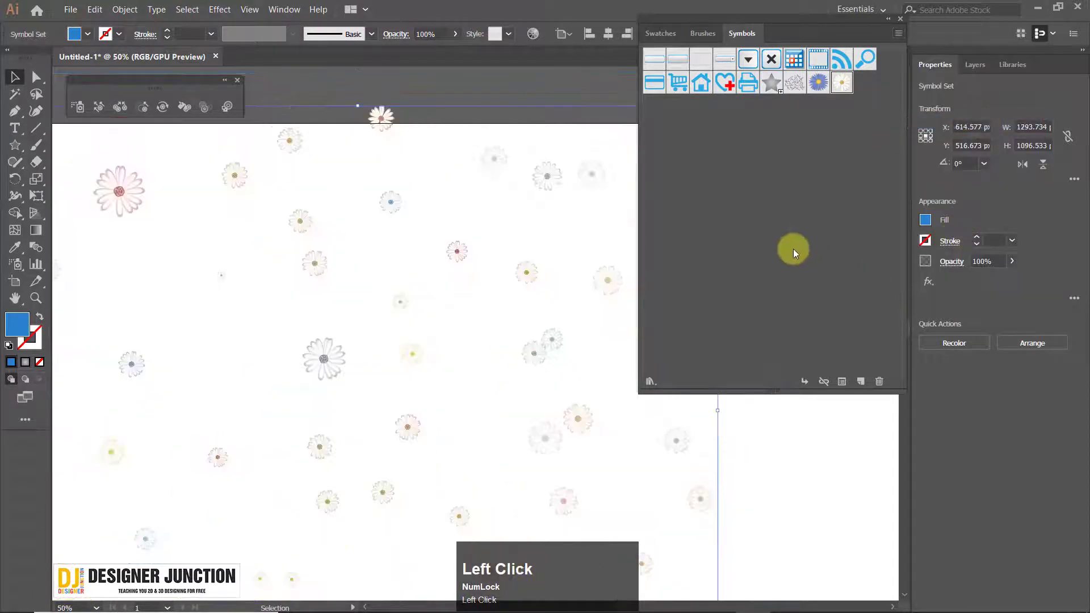
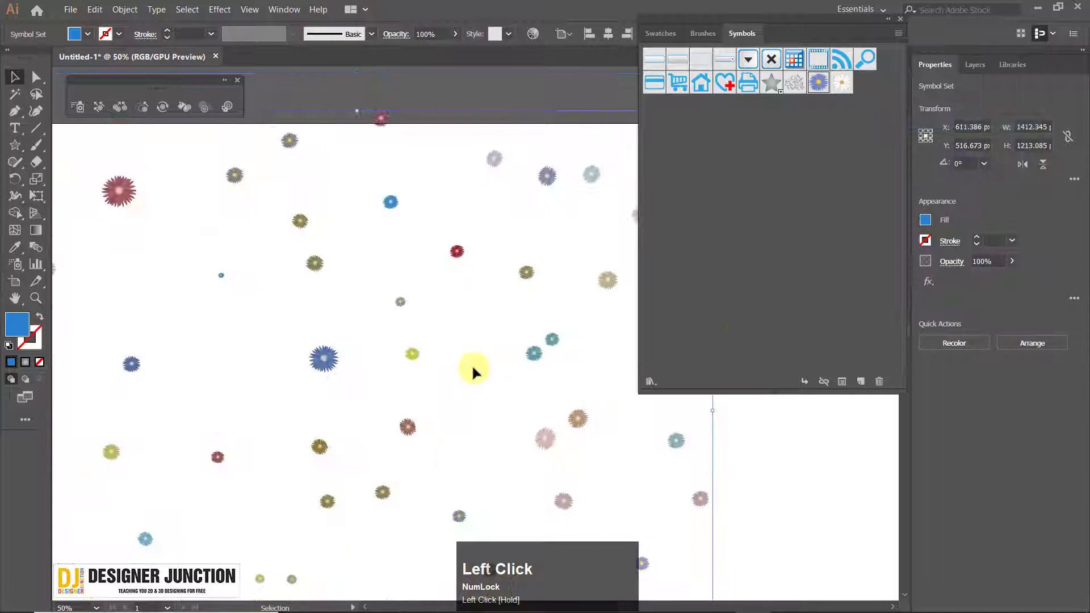
{"action": "scroll", "scroll_direction": "down", "scroll_amount": 3}
{"action": "scroll", "scroll_direction": "up", "scroll_amount": 3}
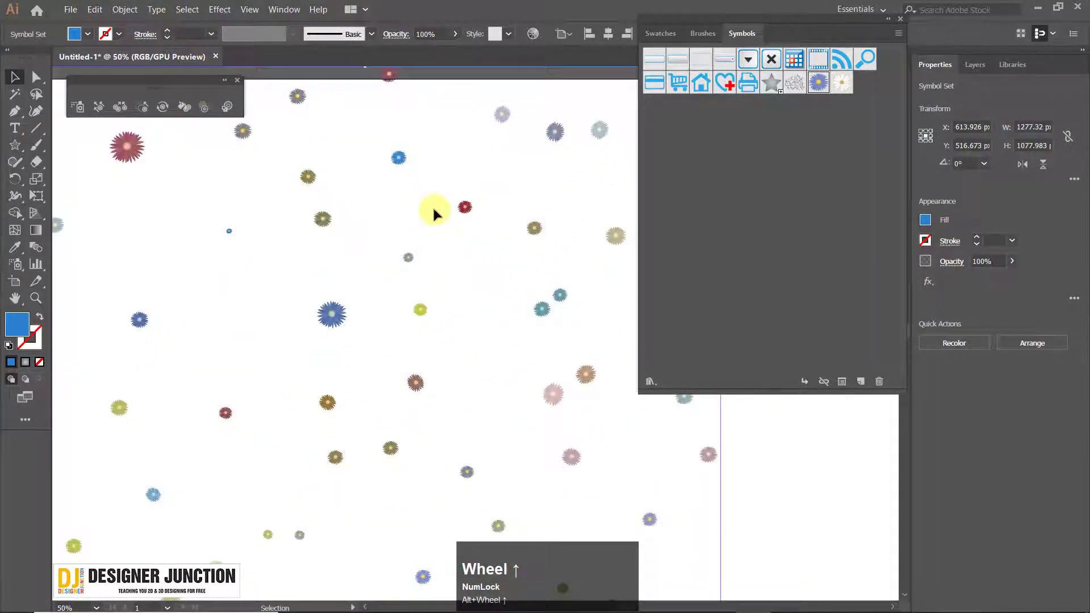
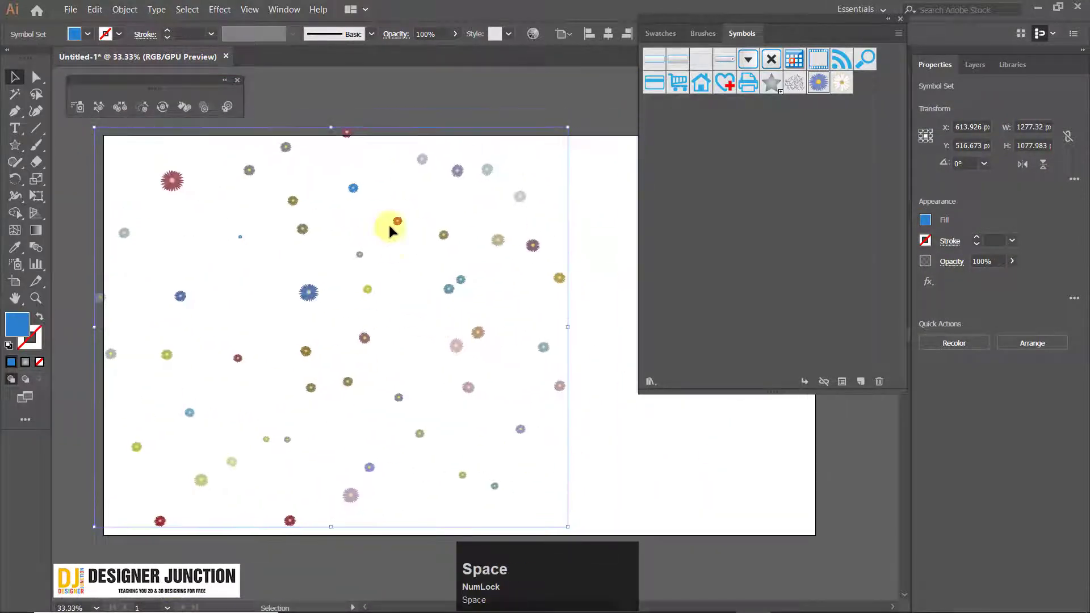
{"action": "key", "text": "ctrl+z"}
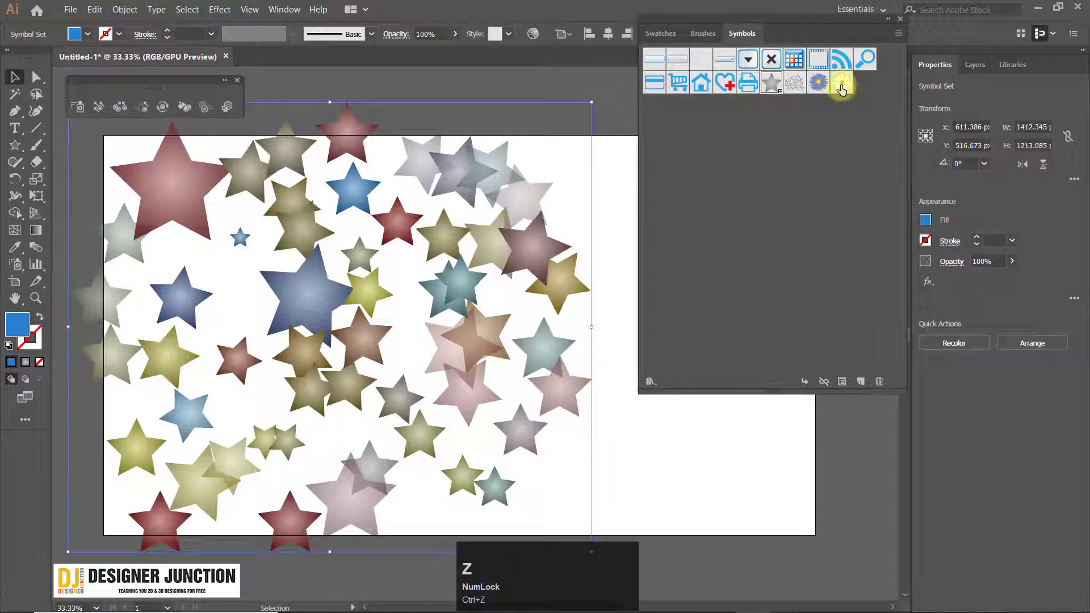
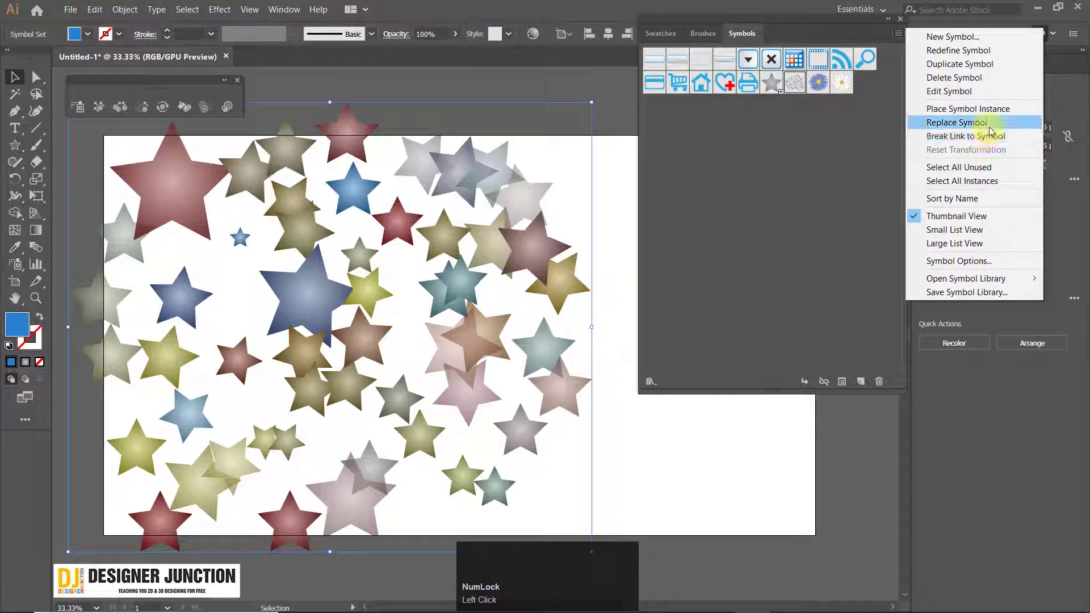
{"action": "left_click", "coordinate": [996, 127]}
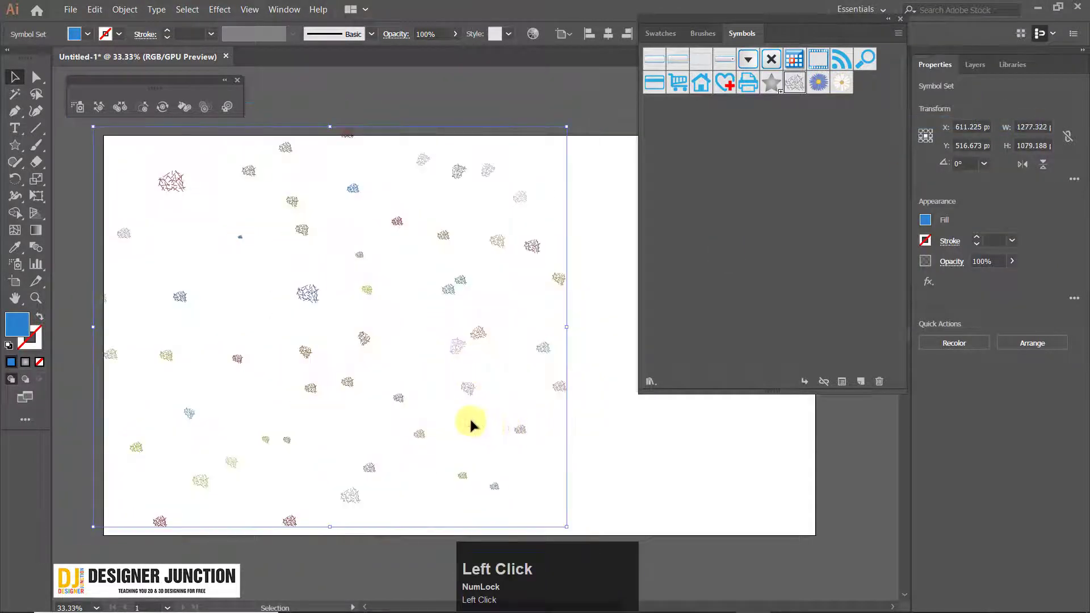
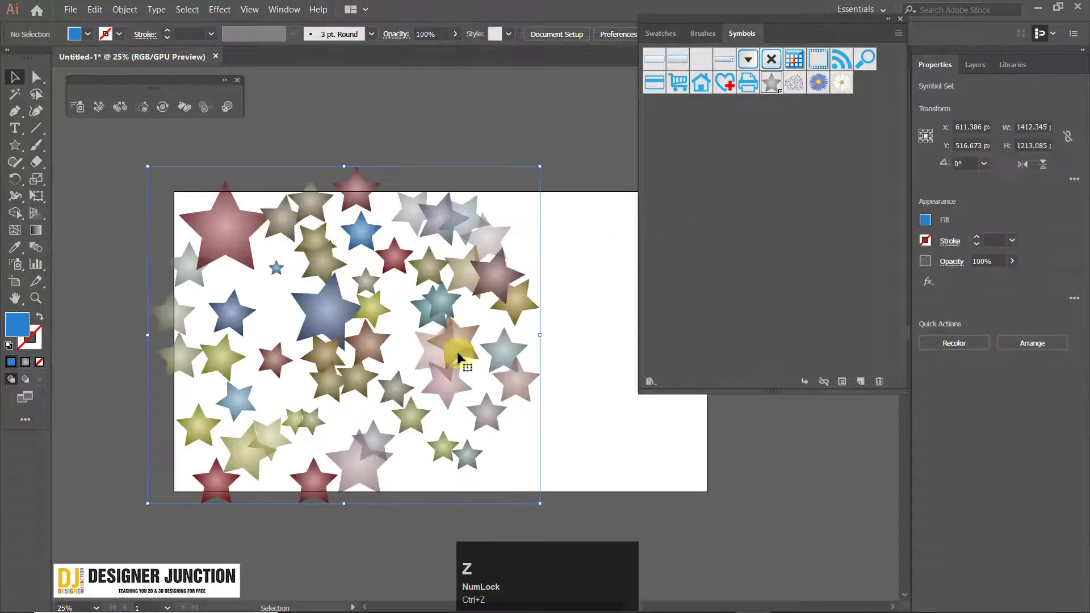
Select the star, move it higher on the artboard and break its link to the symbol.
{"action": "left_click", "coordinate": [339, 107]}
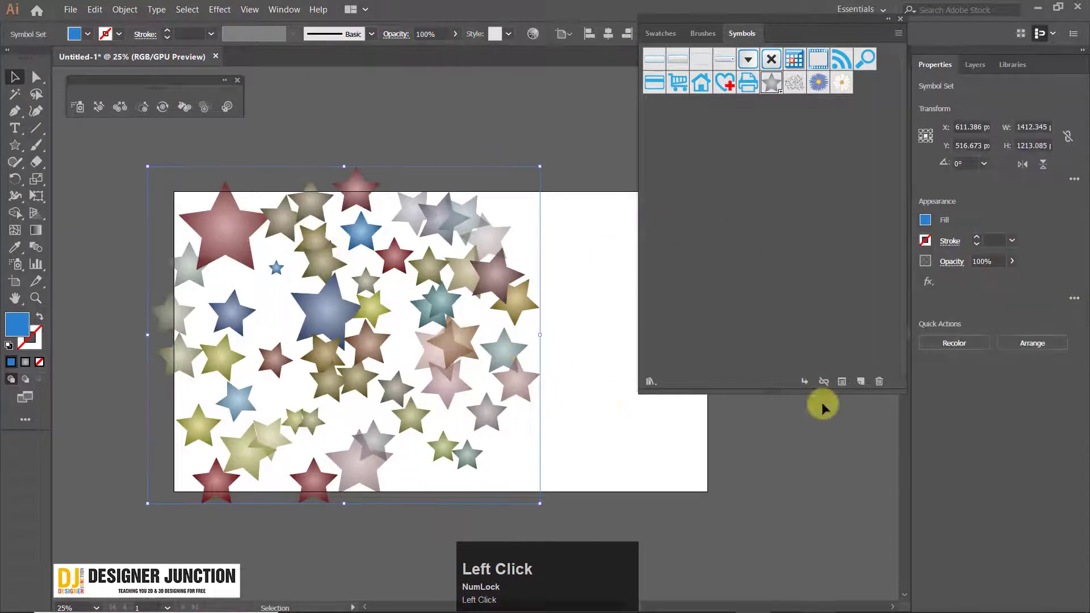
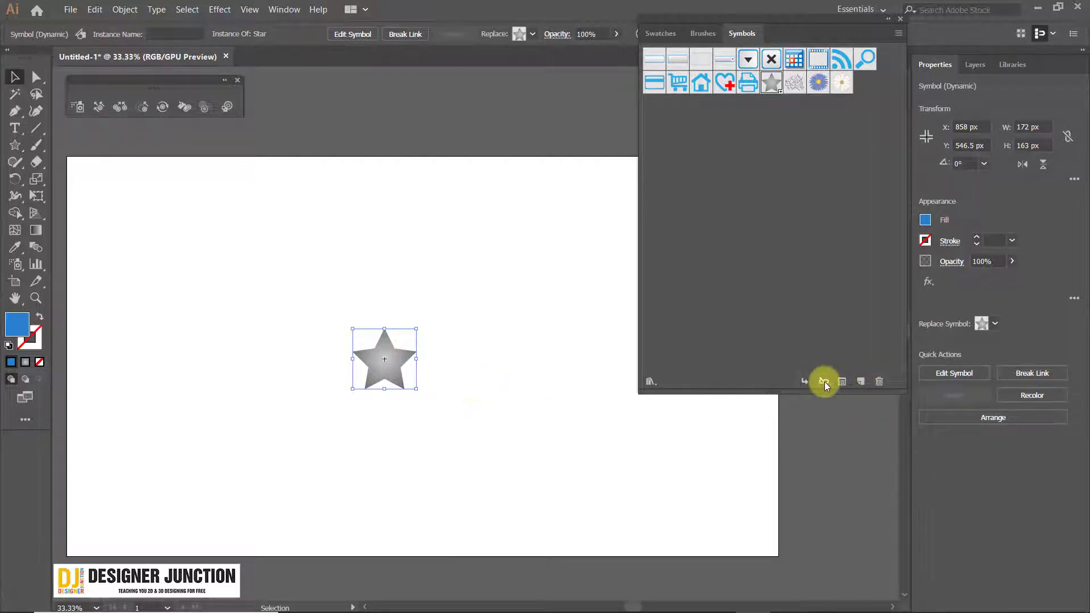
{"action": "left_click_drag", "start_coordinate": [393, 359], "coordinate": [520, 357]}
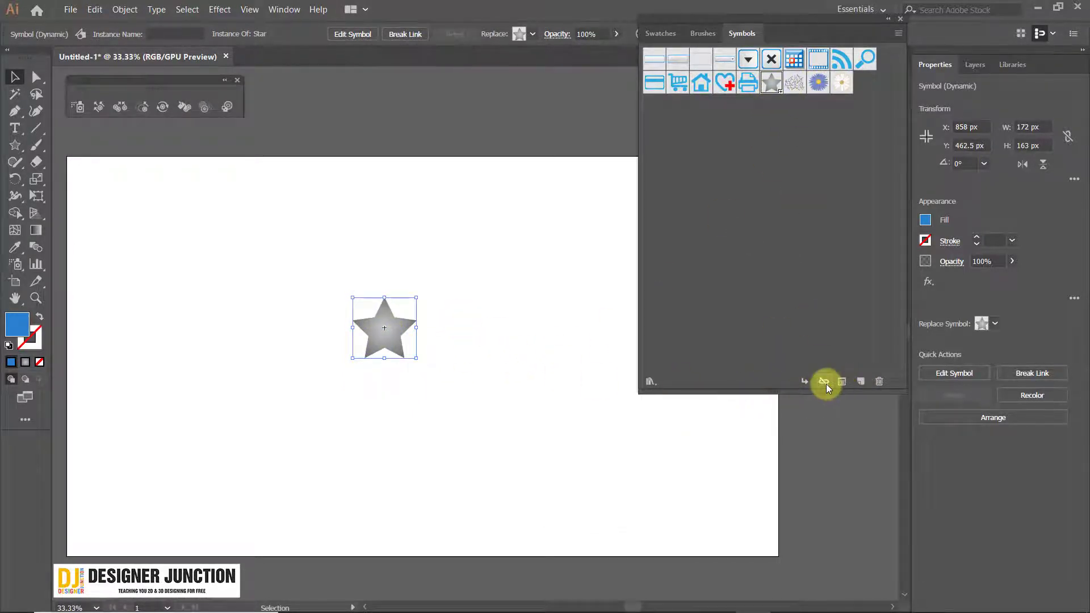
{"action": "left_click", "coordinate": [830, 386]}
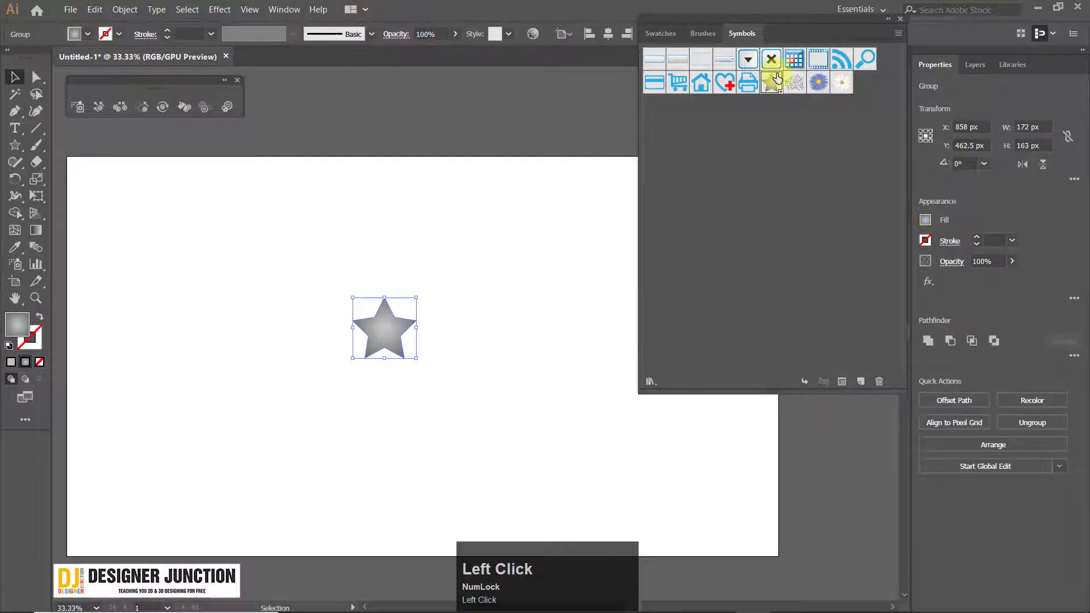
Deselect the star and switch to the Direct Selection tool to edit its anchor points.
{"action": "left_click", "coordinate": [454, 345]}
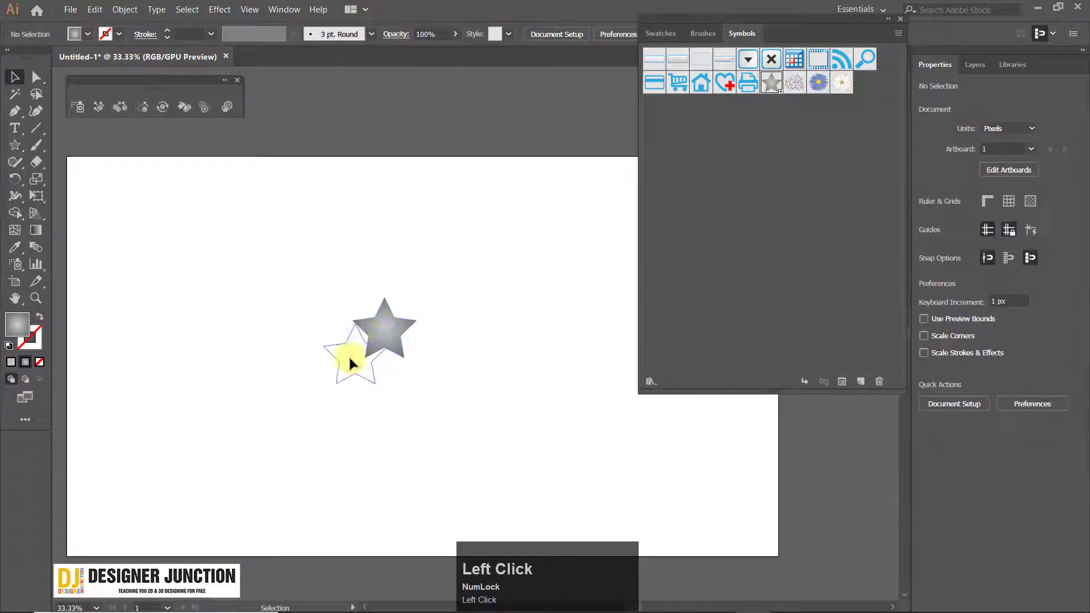
{"action": "scroll", "scroll_direction": "up", "scroll_amount": 3}
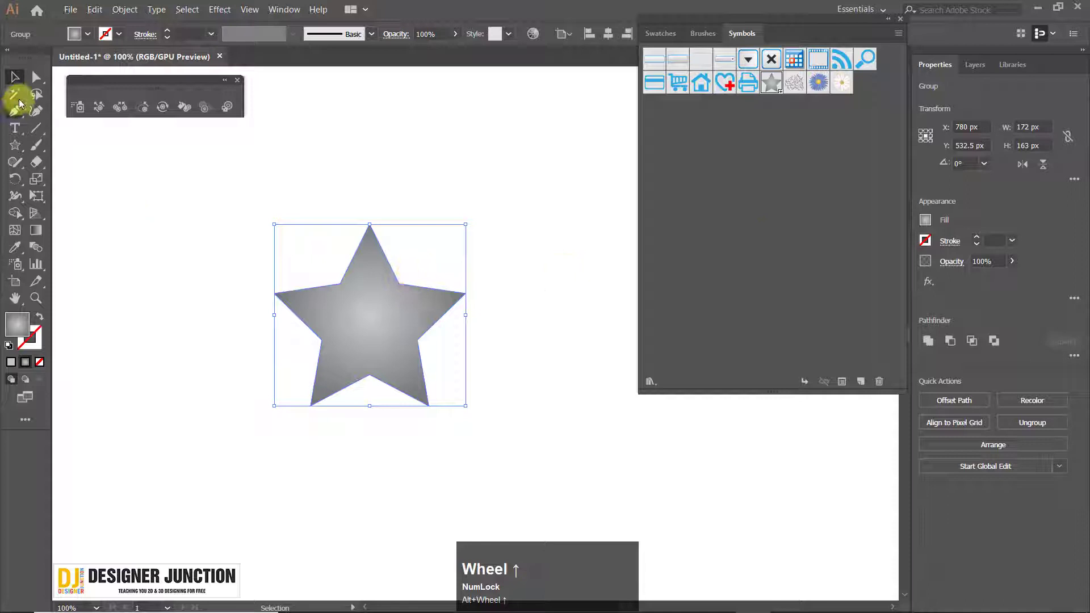
{"action": "left_click", "coordinate": [599, 530]}
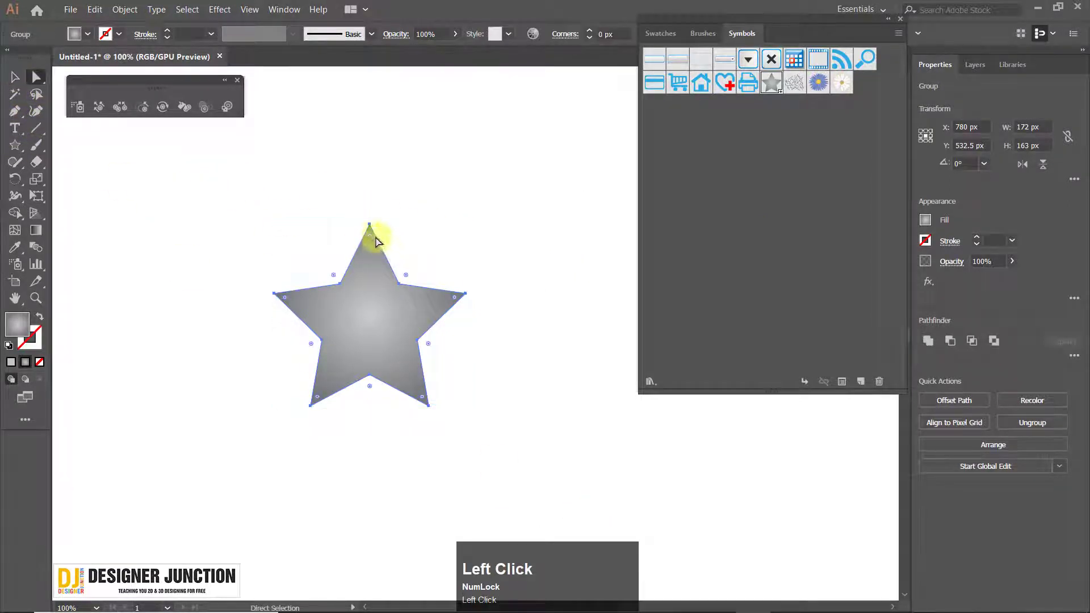
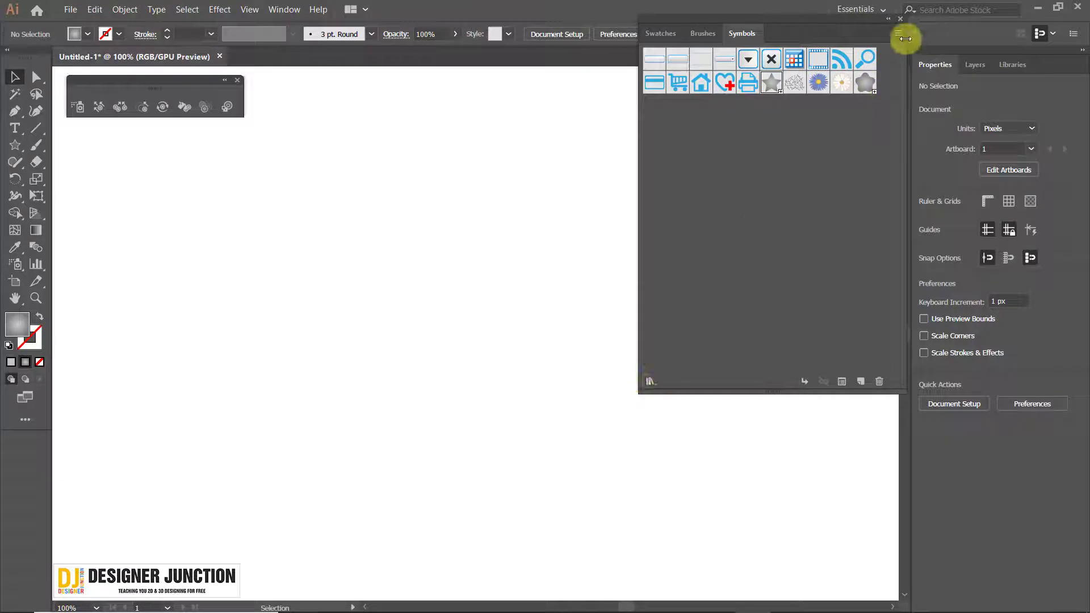
{"action": "left_click", "coordinate": [902, 38]}
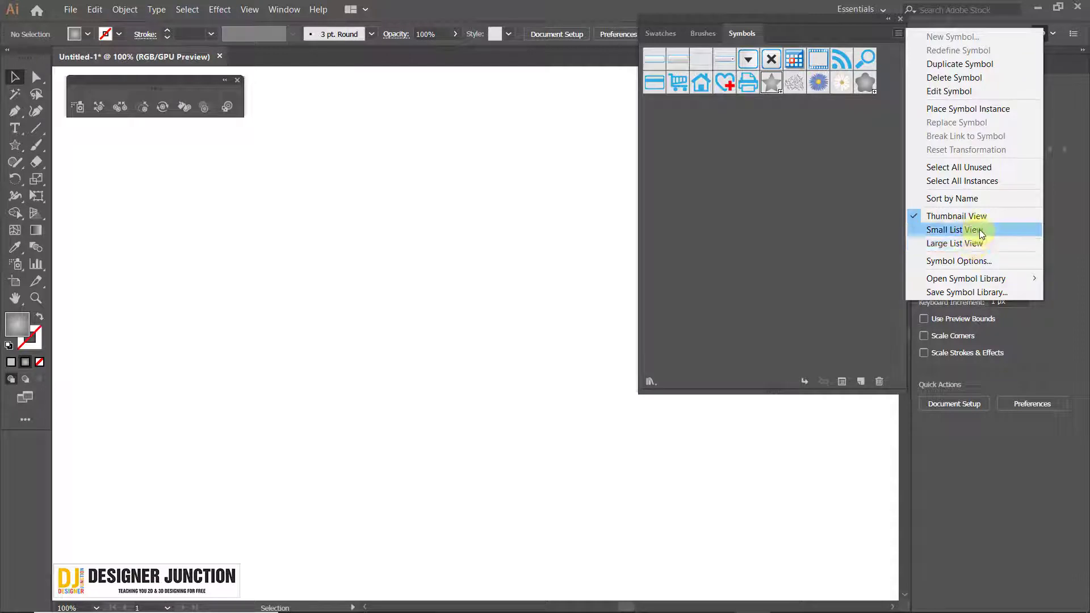
{"action": "left_click", "coordinate": [981, 244]}
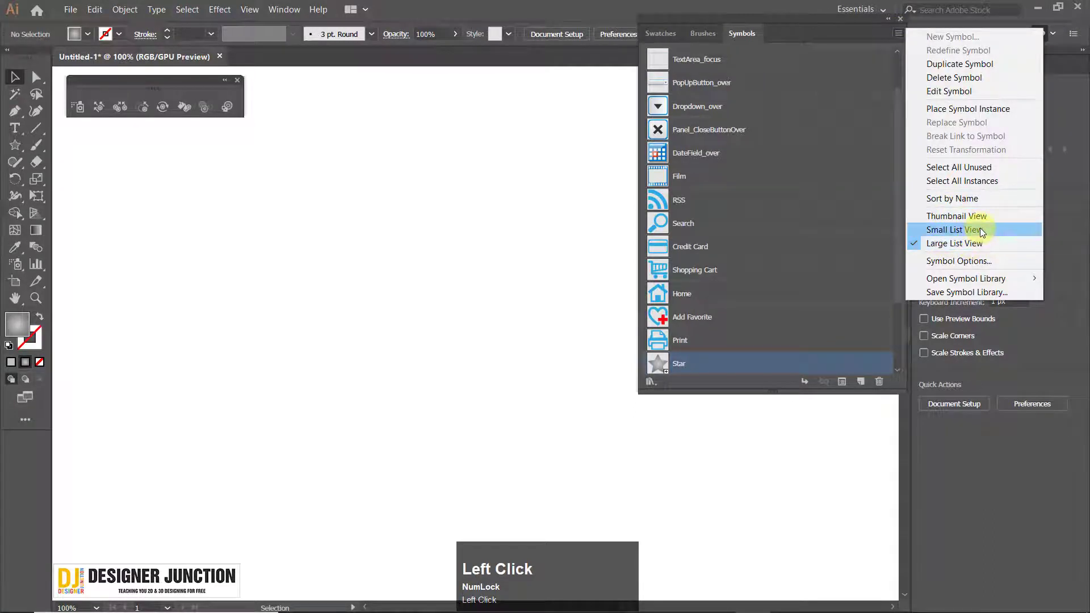
{"action": "left_click", "coordinate": [987, 217]}
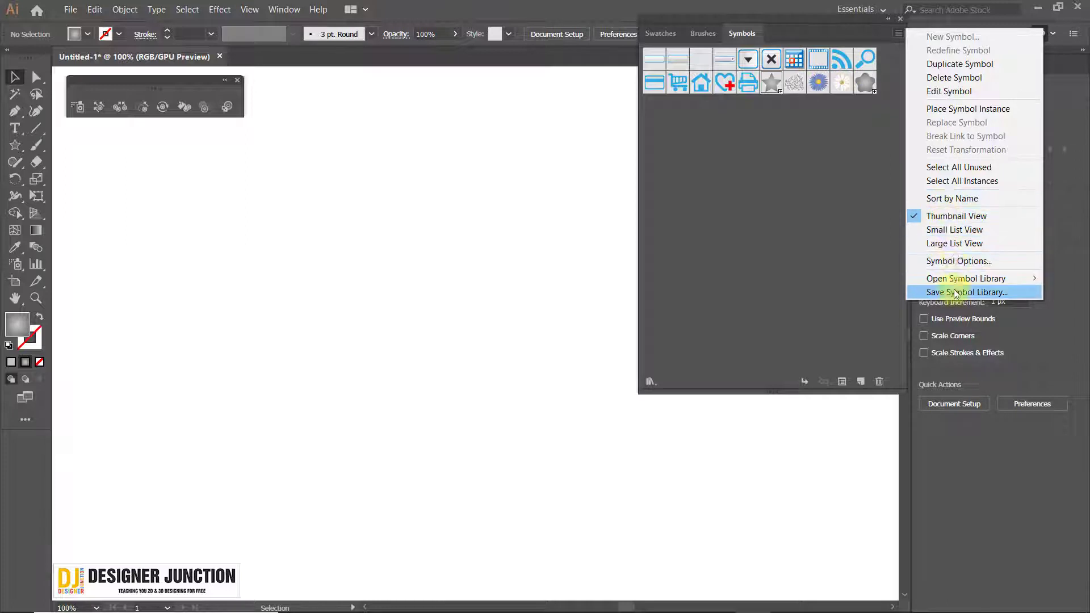
Dismiss the panel options and show the list of available symbol libraries.
{"action": "left_click", "coordinate": [790, 33]}
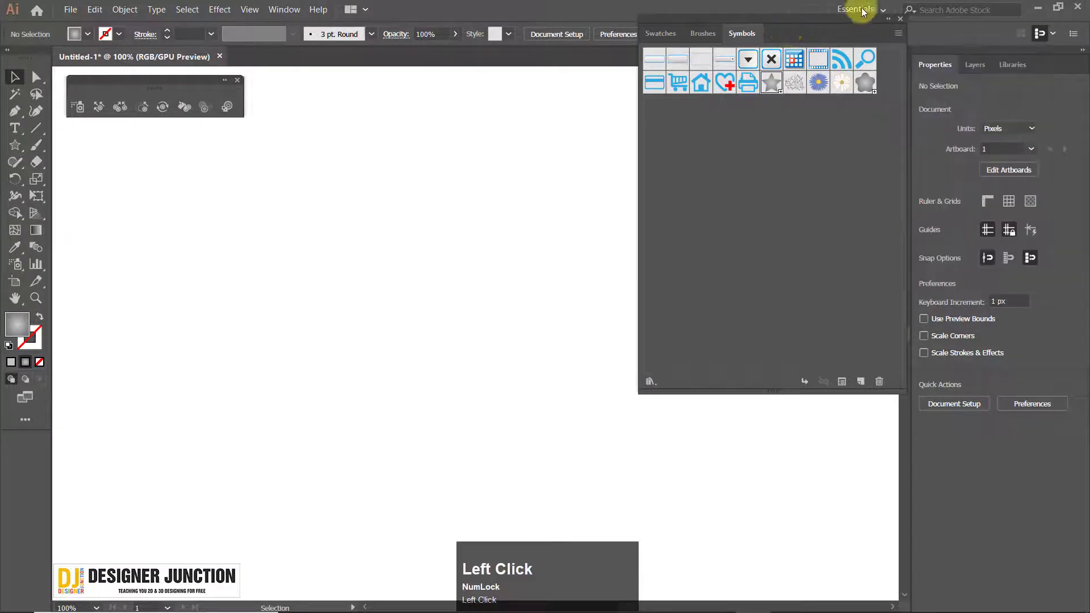
{"action": "left_click", "coordinate": [653, 382]}
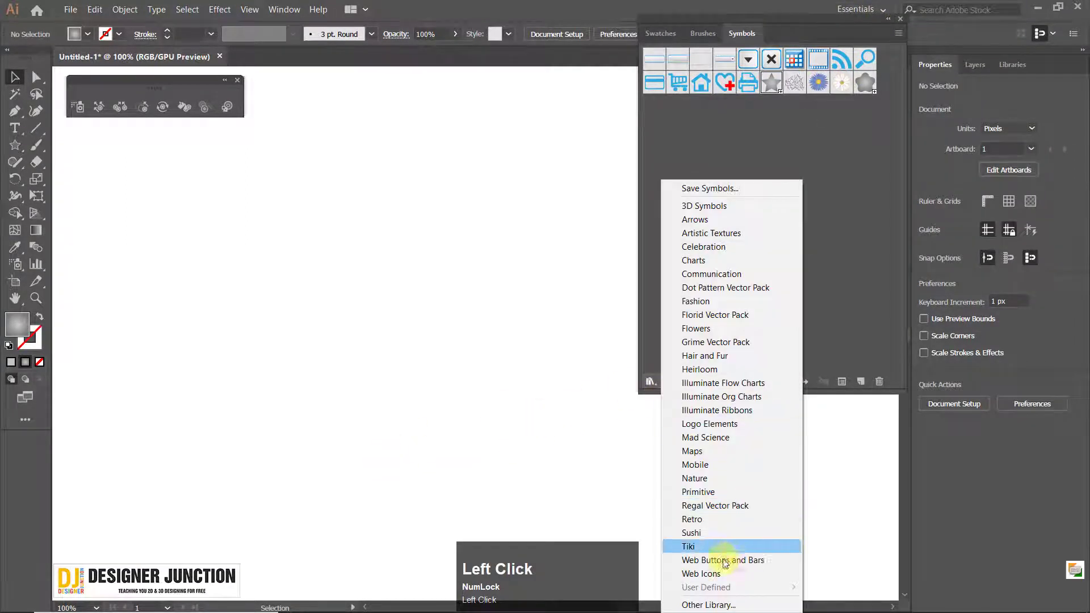